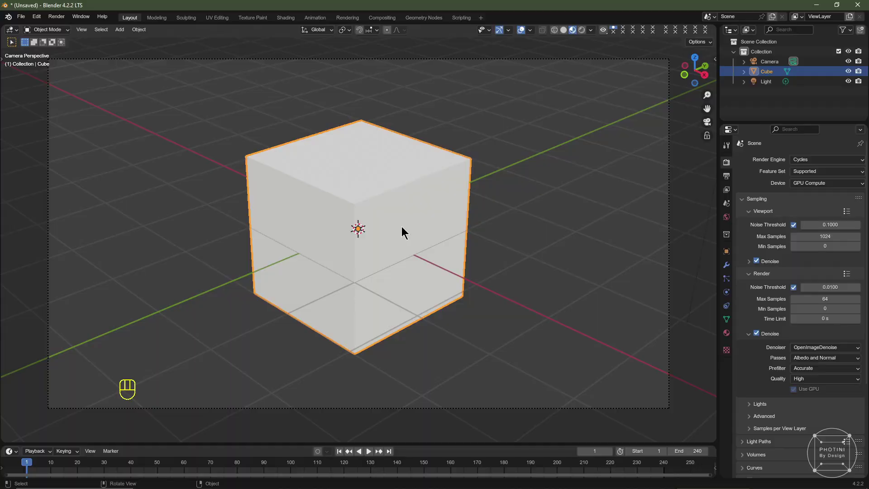
- Delete the default cube, frame the front view and start importing CSC_3946.JPG as a plane
{"action": "left_click_drag", "start_coordinate": [37, 16], "coordinate": [240, 126]}
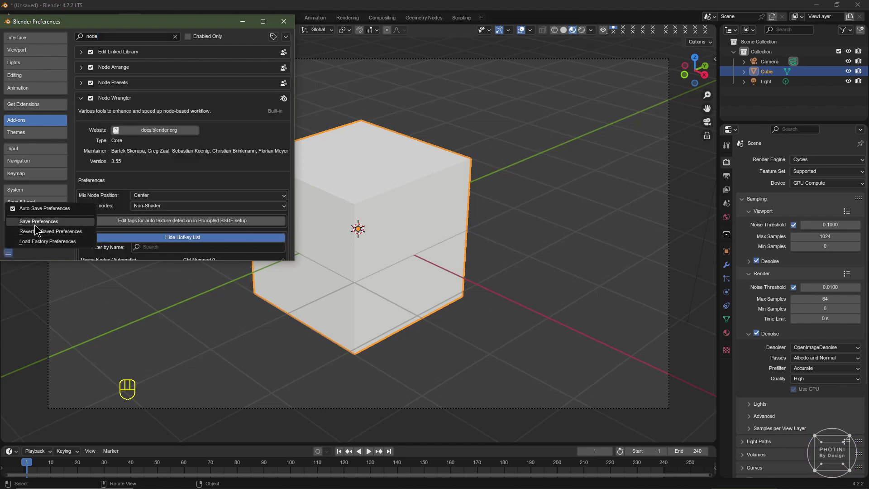
{"action": "key", "text": "Delete"}
{"action": "key", "text": "KP_1"}
{"action": "scroll", "scroll_direction": "up", "scroll_amount": 3}
{"action": "middle_click", "coordinate": [392, 216]}
{"action": "key", "text": "shift+a"}
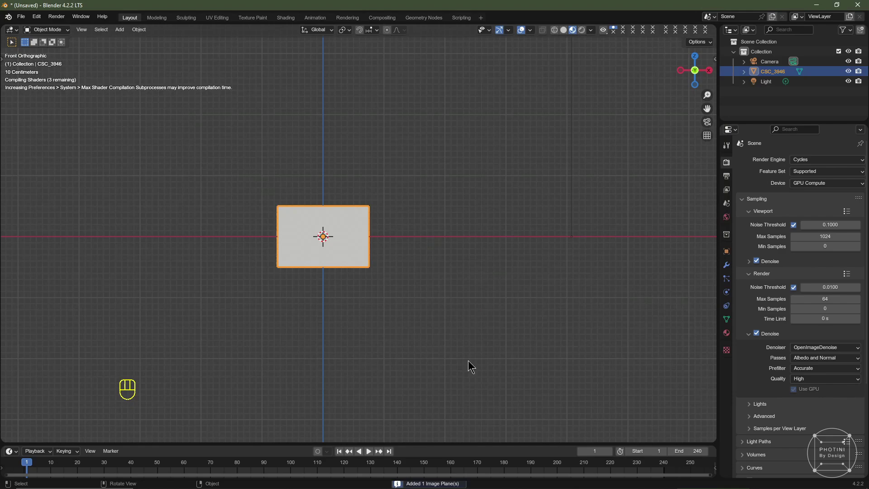
- Frame the imported cat image plane and split the 3D viewport into two stacked areas
{"action": "scroll", "scroll_direction": "up", "scroll_amount": 3}
{"action": "middle_click", "coordinate": [356, 285]}
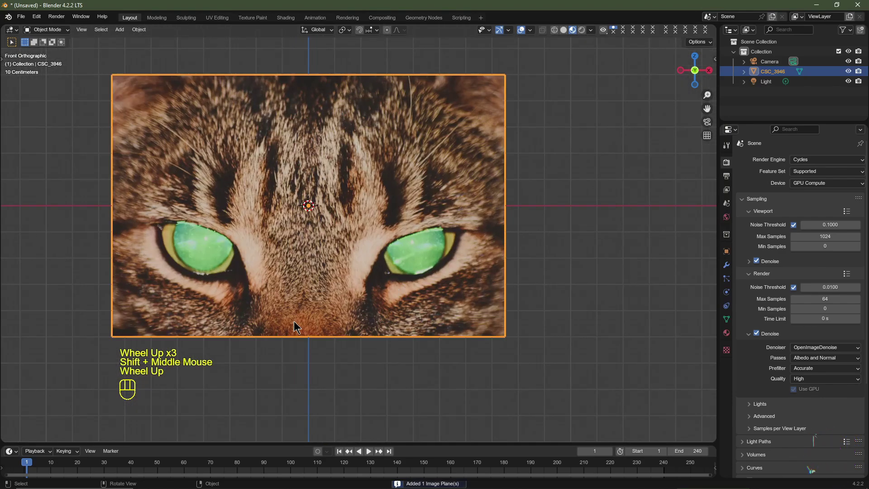
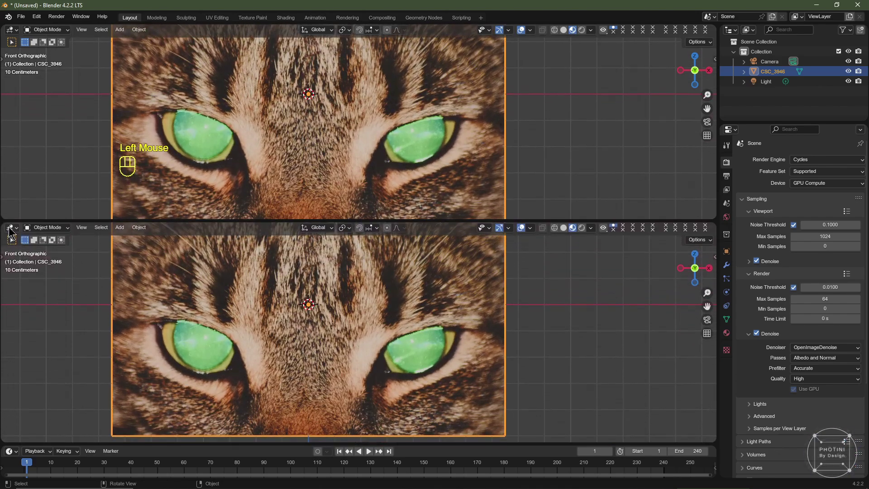
{"action": "left_click_drag", "start_coordinate": [12, 233], "coordinate": [35, 324]}
- Switch the lower area to the Shader Editor, delete Principled BSDF and hide the sidebar
{"action": "scroll", "scroll_direction": "up", "scroll_amount": 3}
{"action": "middle_click", "coordinate": [367, 364]}
{"action": "left_click", "coordinate": [387, 348]}
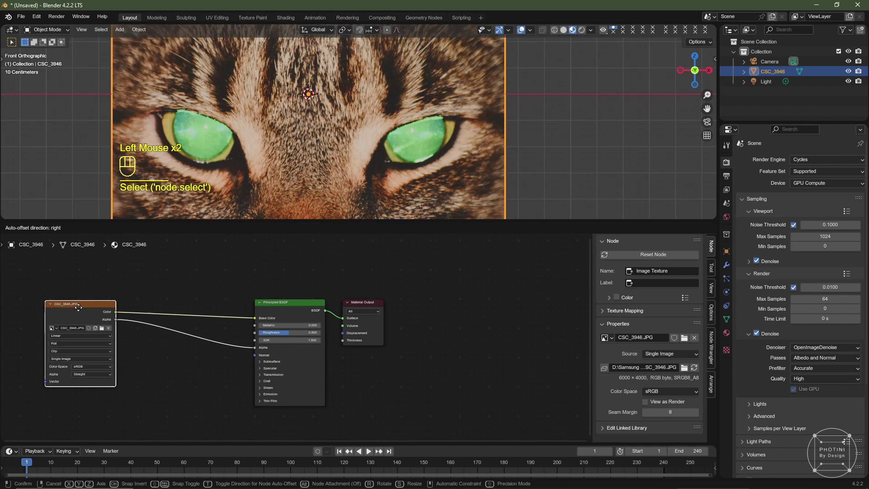
{"action": "left_click", "coordinate": [287, 310]}
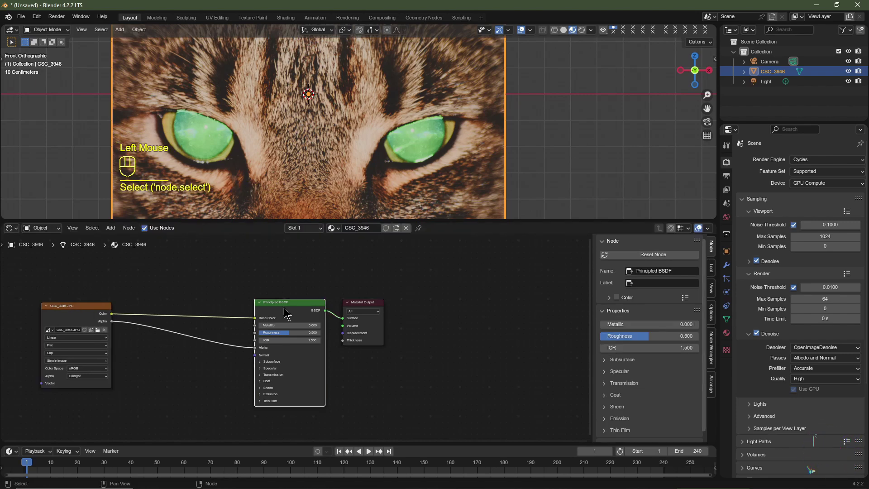
{"action": "key", "text": "x"}
{"action": "left_click", "coordinate": [114, 313]}
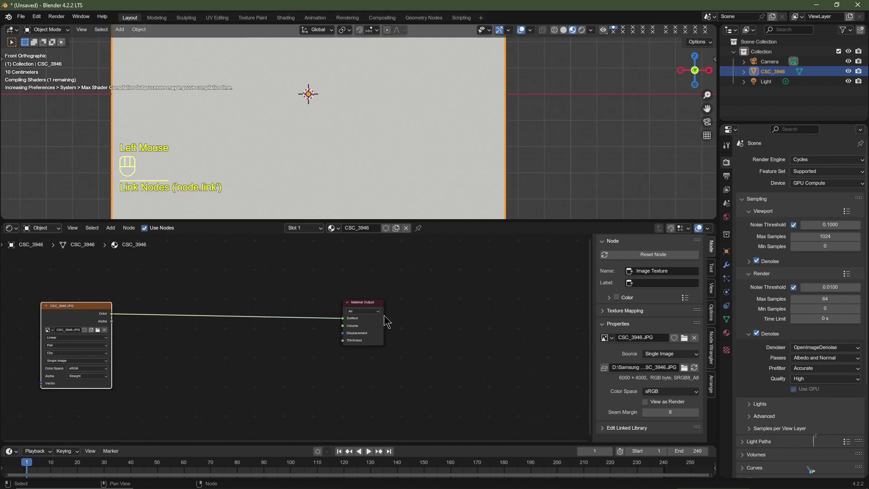
{"action": "scroll", "scroll_direction": "up", "scroll_amount": 3}
{"action": "scroll", "scroll_direction": "down", "scroll_amount": 3}
{"action": "key", "text": "n"}
- Link Image Texture Color to Material Output Surface and add a coordinate node into its Vector
{"action": "left_click", "coordinate": [535, 218]}
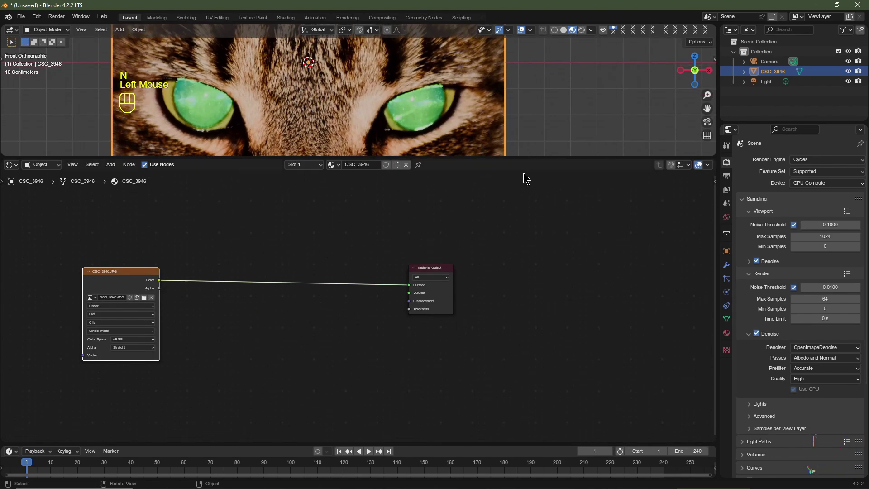
{"action": "middle_click", "coordinate": [297, 302]}
{"action": "scroll", "scroll_direction": "up", "scroll_amount": 3}
{"action": "left_click_drag", "start_coordinate": [262, 311], "coordinate": [289, 258]}
{"action": "left_click", "coordinate": [281, 259]}
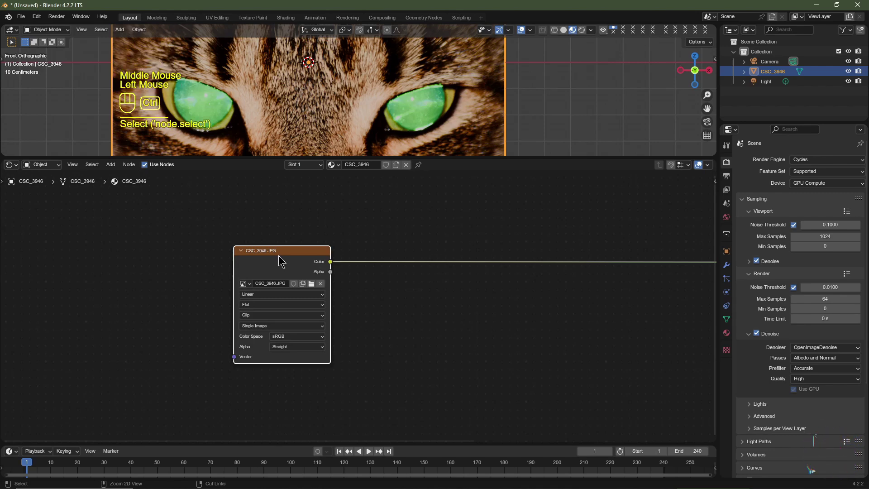
{"action": "key", "text": "ctrl+t"}
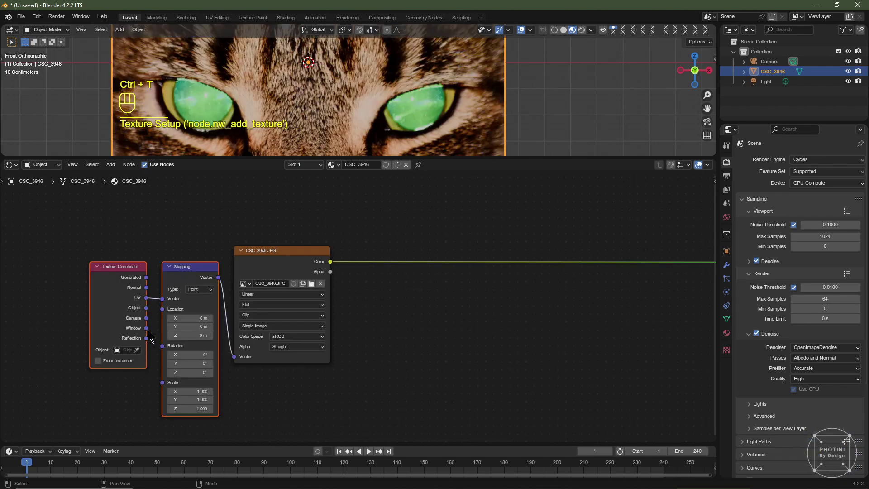
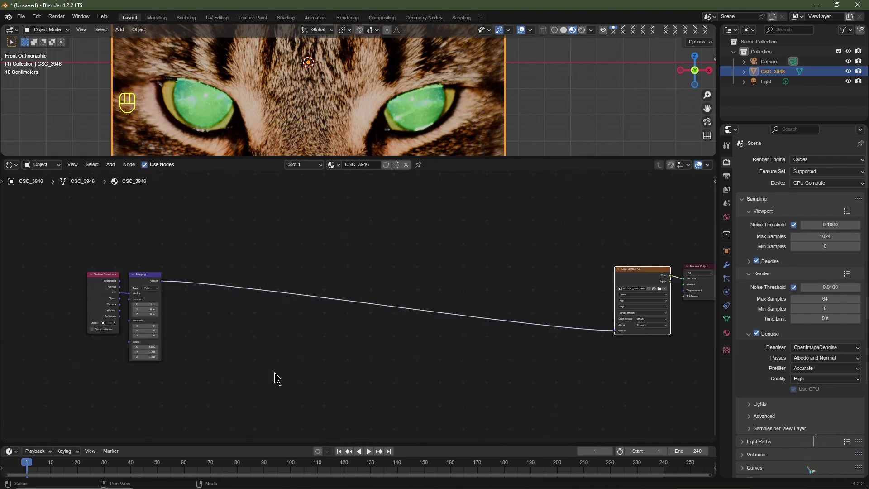
{"action": "key", "text": "shift+a"}
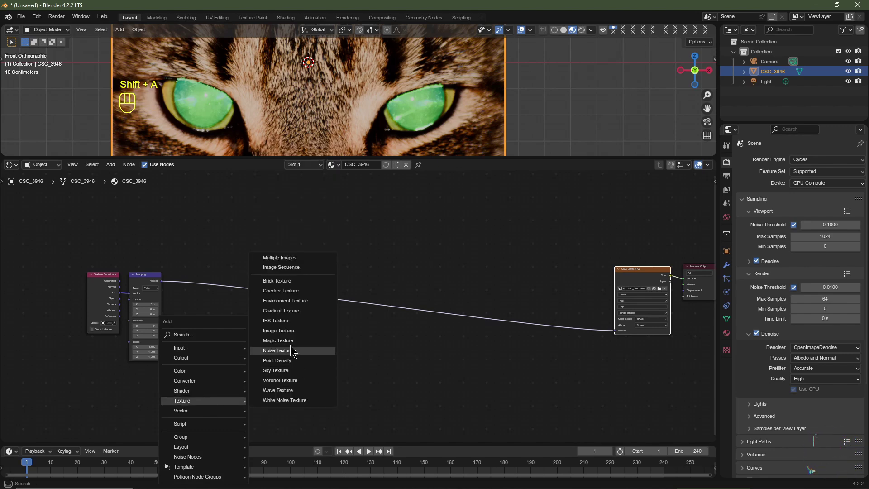
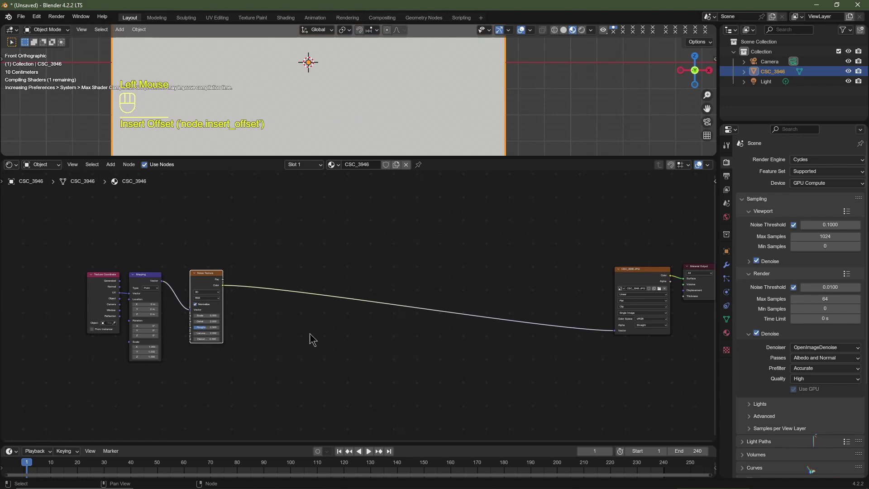
- Add a Noise Texture node alongside the coordinate, Mapping and Voronoi nodes feeding the image
{"action": "scroll", "scroll_direction": "up", "scroll_amount": 3}
{"action": "scroll", "scroll_direction": "up", "scroll_amount": 3}
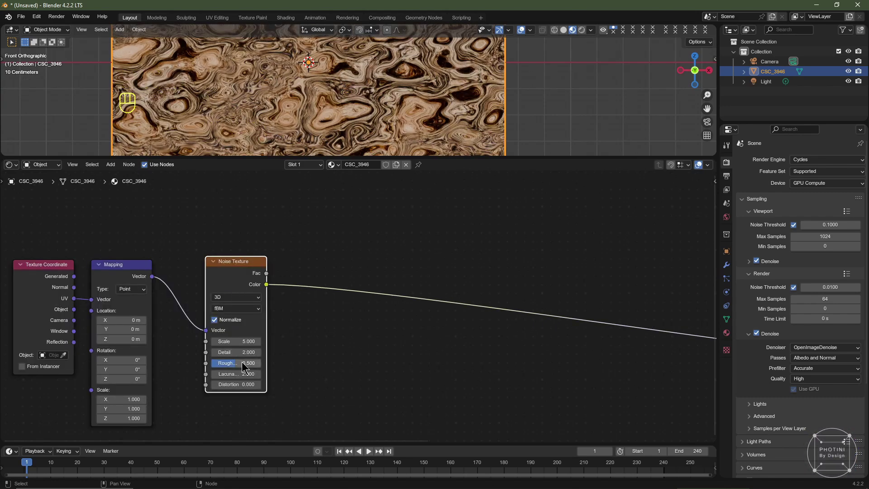
{"action": "left_click", "coordinate": [237, 351]}
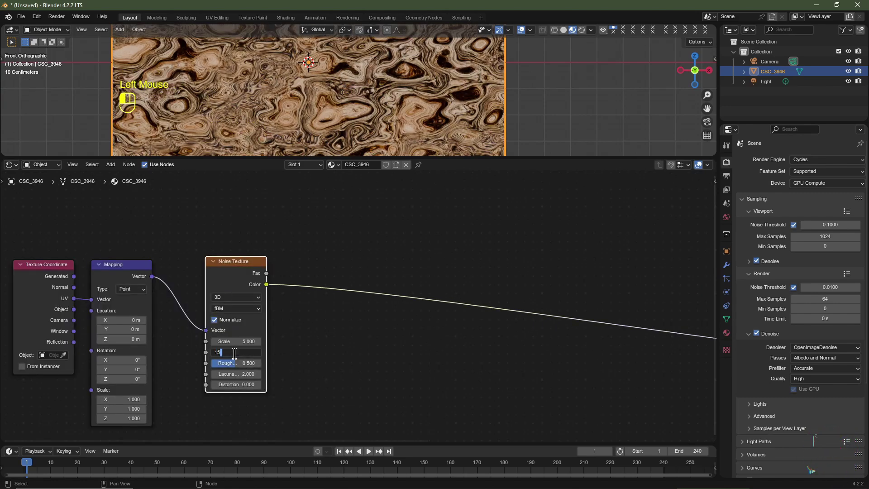
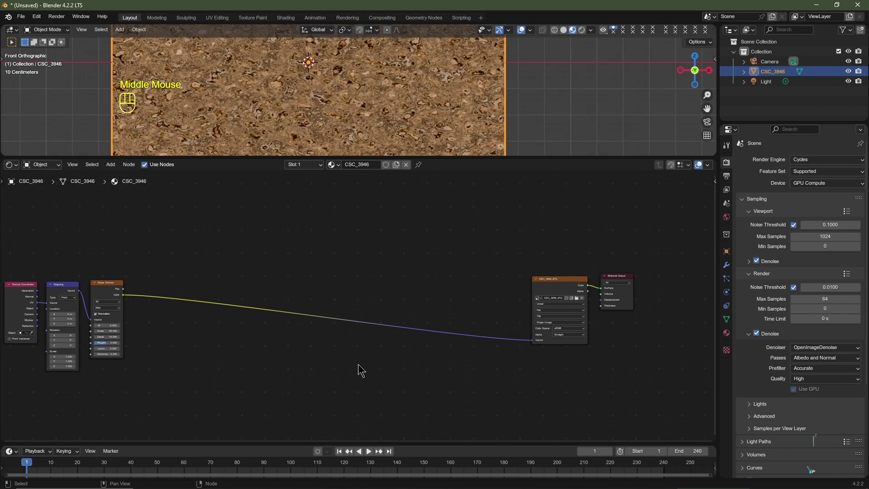
{"action": "key", "text": "shift+a"}
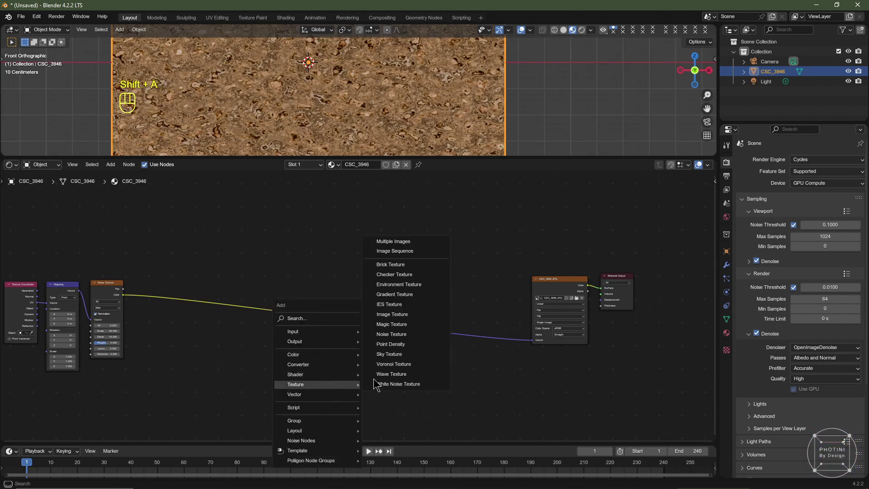
{"action": "left_click", "coordinate": [384, 221]}
{"action": "middle_click", "coordinate": [363, 282]}
{"action": "scroll", "scroll_direction": "up", "scroll_amount": 3}
{"action": "left_click_drag", "start_coordinate": [357, 268], "coordinate": [355, 336]}
{"action": "left_click", "coordinate": [336, 278]}
{"action": "middle_click", "coordinate": [335, 279]}
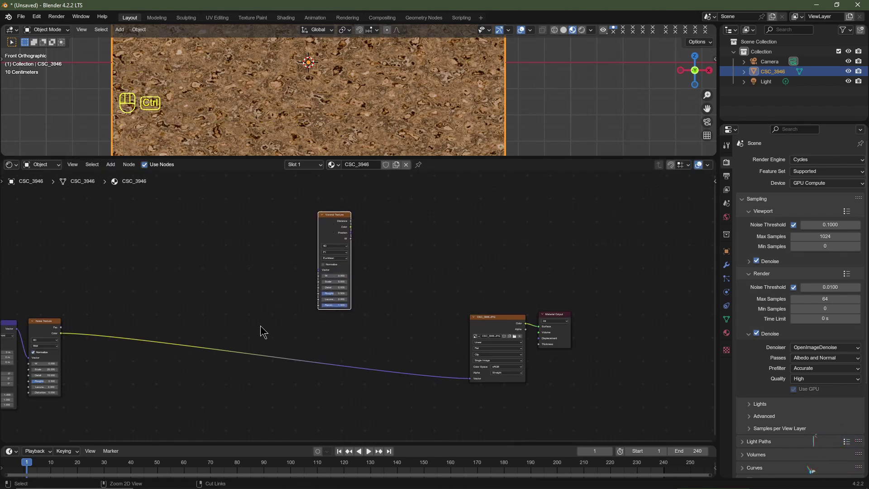
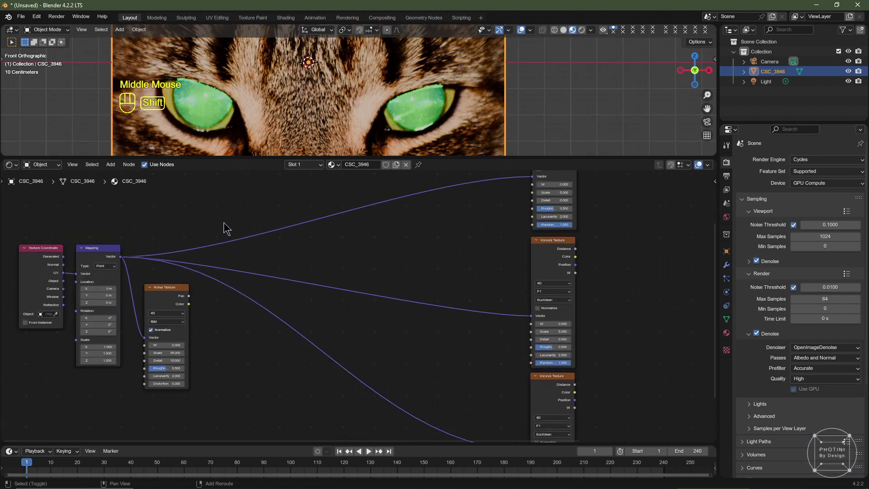
- Add a vector Add node onto the Voronoi link and duplicate the Voronoi Texture nodes
{"action": "right_click", "coordinate": [229, 226]}
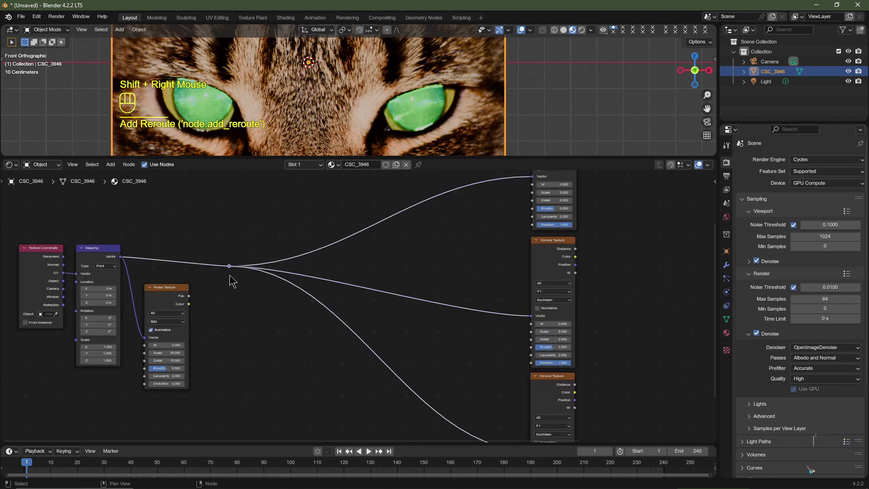
{"action": "key", "text": "g"}
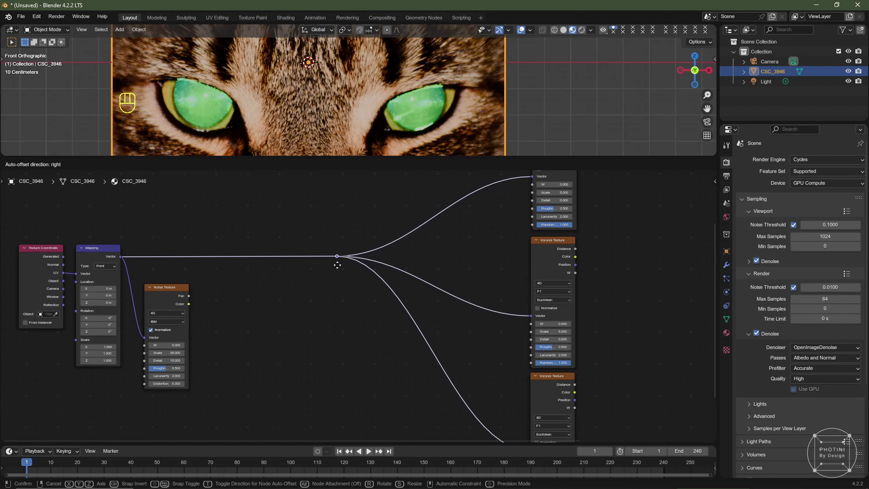
{"action": "key", "text": "shift+a"}
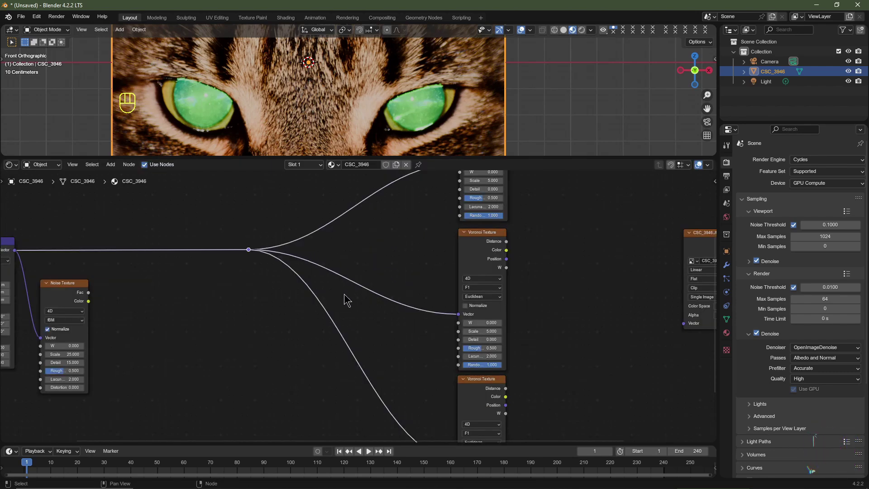
{"action": "key", "text": "shift+a"}
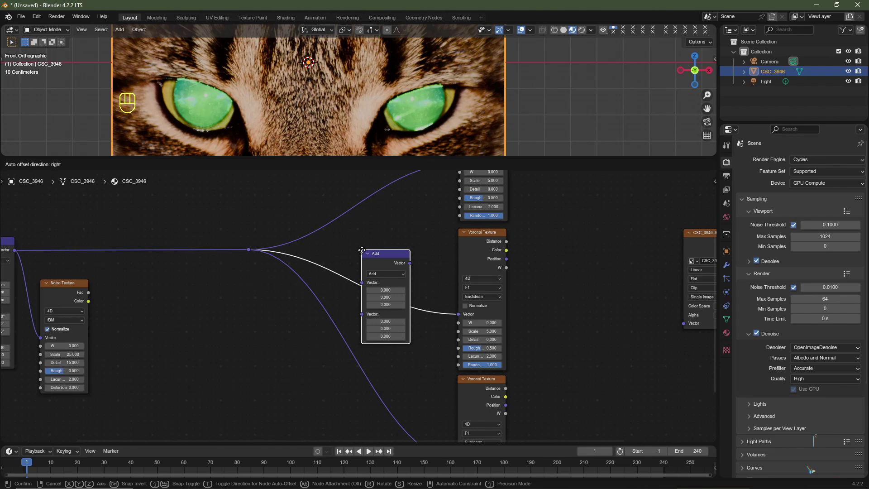
{"action": "left_click", "coordinate": [366, 253]}
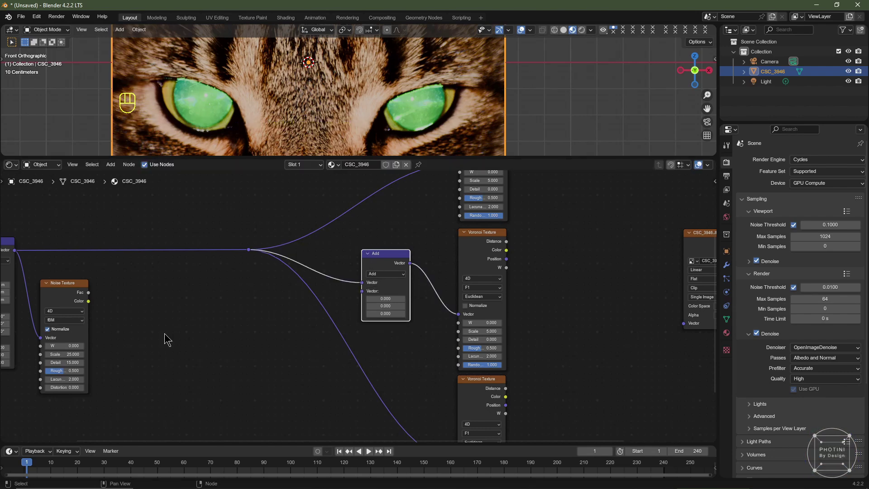
{"action": "key", "text": "shift+a"}
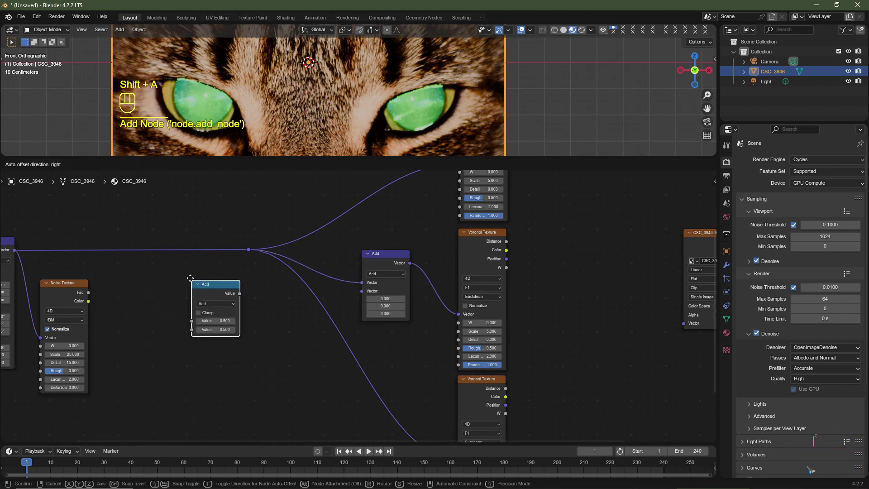
{"action": "left_click", "coordinate": [178, 273]}
{"action": "key", "text": "shift+d"}
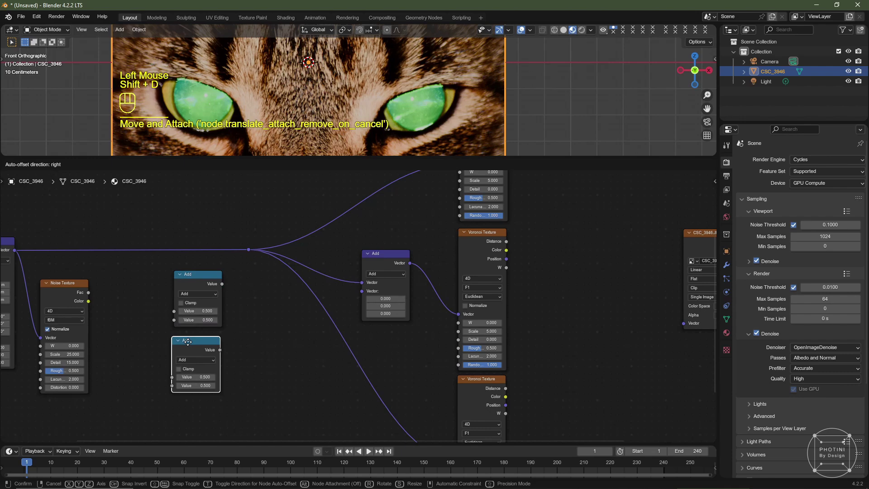
{"action": "left_click", "coordinate": [193, 342]}
{"action": "key", "text": "shift+d"}
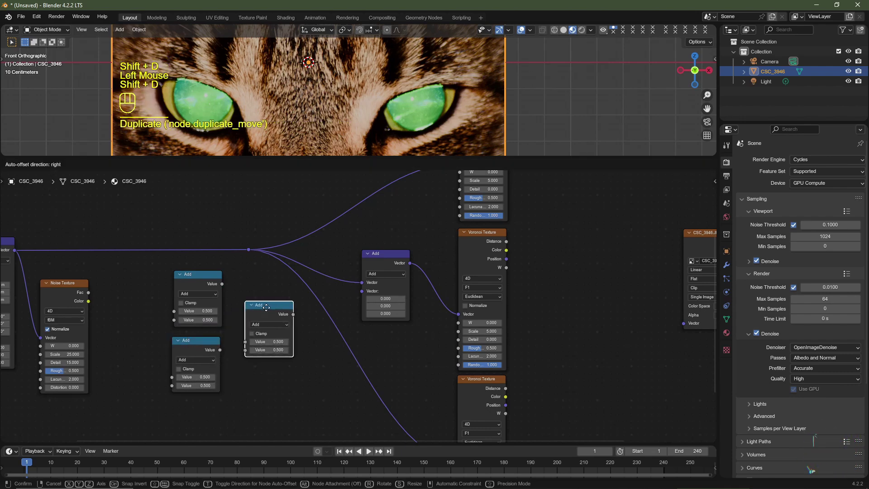
{"action": "left_click", "coordinate": [271, 308]}
- Arrange the Voronoi nodes and wire their coordinate links across the tree
{"action": "left_click_drag", "start_coordinate": [201, 295], "coordinate": [200, 321]}
{"action": "left_click_drag", "start_coordinate": [195, 361], "coordinate": [197, 402]}
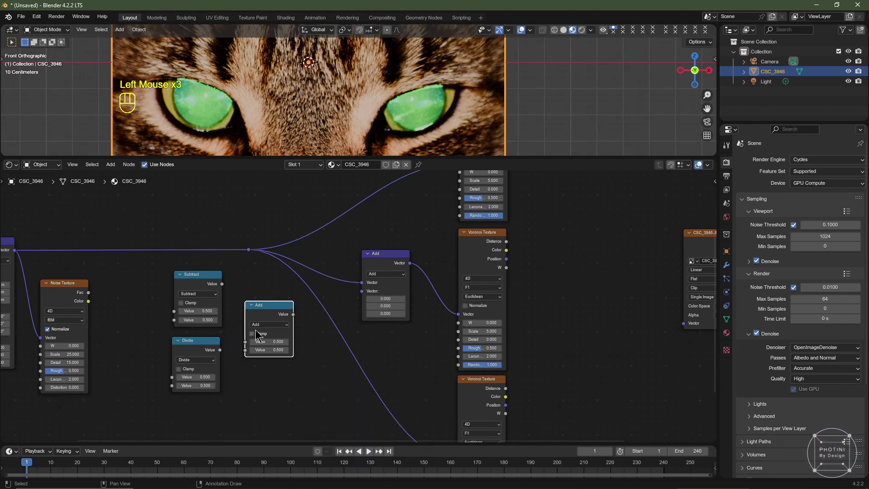
{"action": "left_click_drag", "start_coordinate": [277, 324], "coordinate": [278, 359]}
{"action": "left_click_drag", "start_coordinate": [90, 295], "coordinate": [104, 296]}
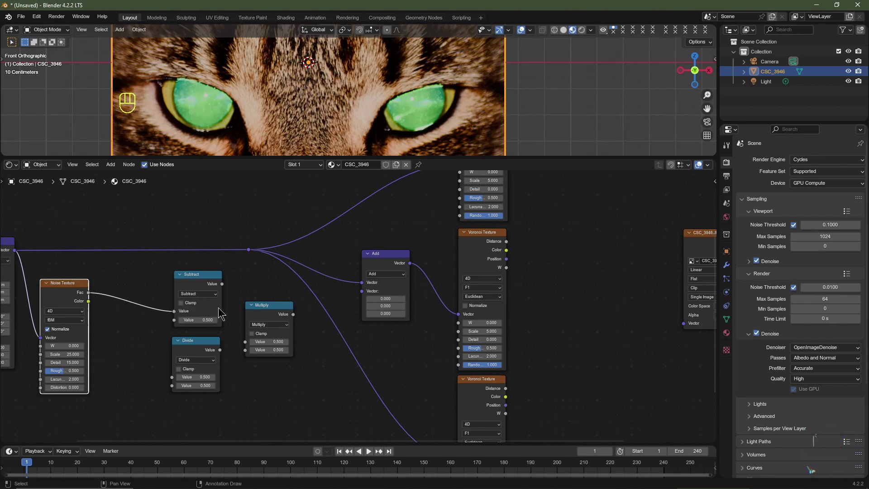
{"action": "left_click_drag", "start_coordinate": [224, 285], "coordinate": [242, 310]}
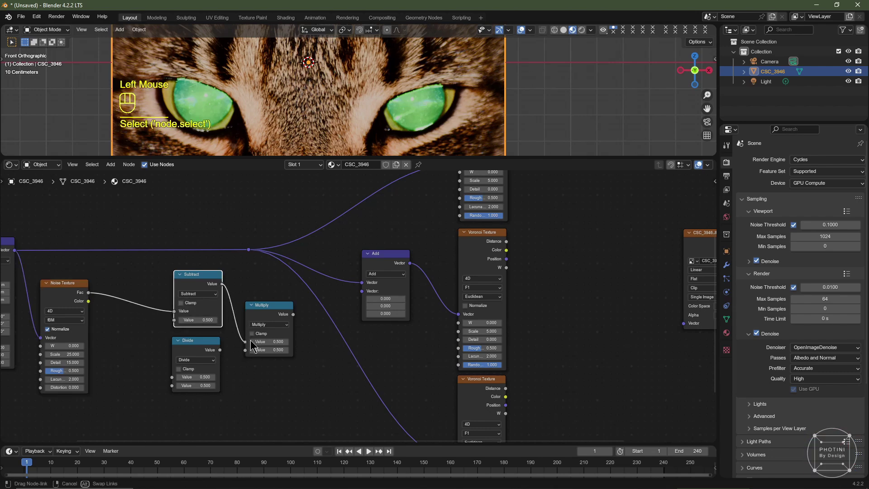
{"action": "left_click", "coordinate": [219, 350]}
{"action": "left_click", "coordinate": [229, 353]}
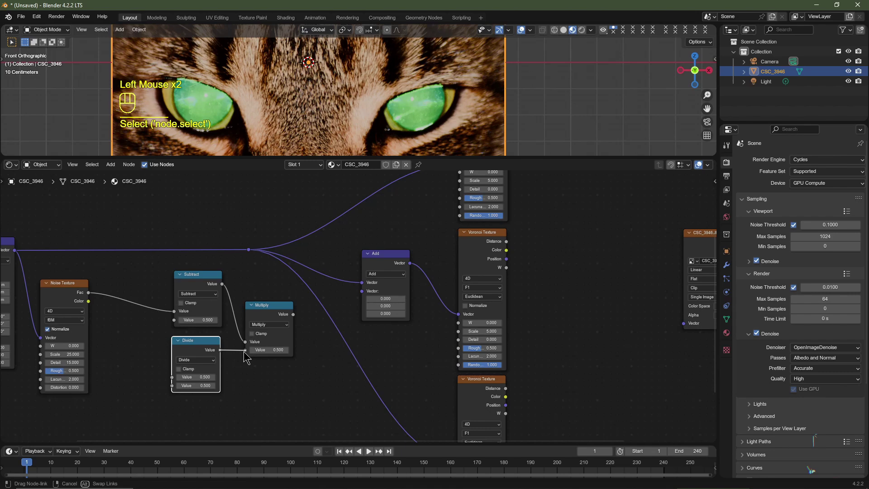
{"action": "left_click", "coordinate": [275, 310]}
{"action": "middle_click", "coordinate": [273, 300]}
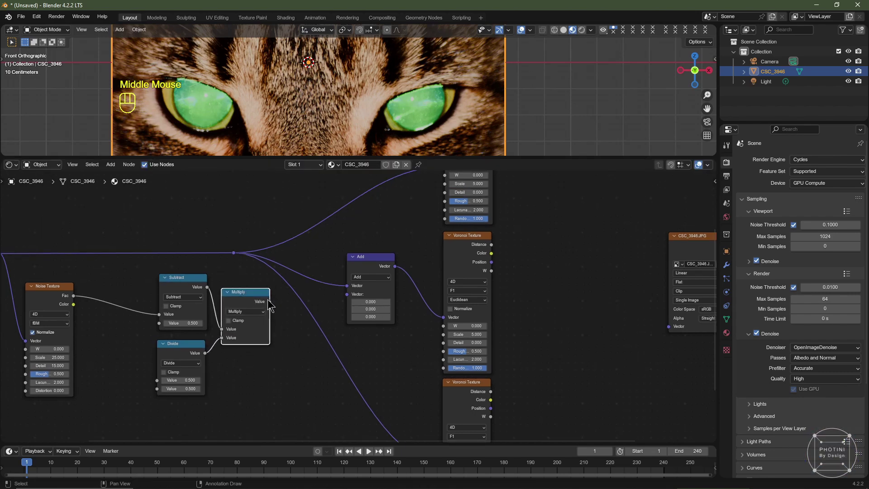
{"action": "left_click_drag", "start_coordinate": [272, 300], "coordinate": [318, 304]}
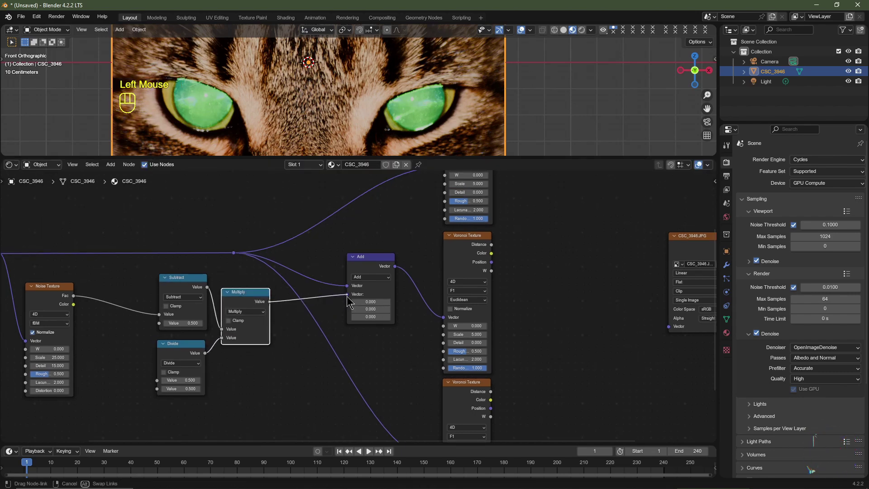
{"action": "middle_click", "coordinate": [269, 301]}
{"action": "left_click_drag", "start_coordinate": [268, 303], "coordinate": [285, 278]}
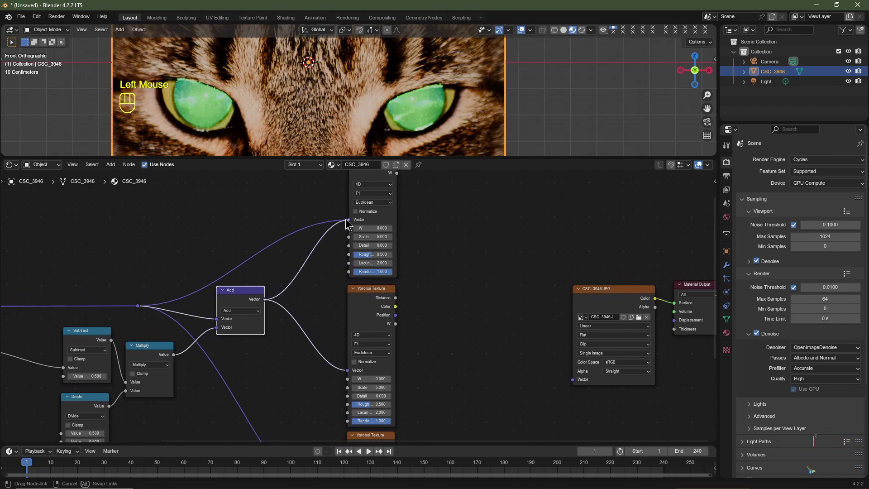
- Move a Voronoi Texture node into position beside the others
{"action": "middle_click", "coordinate": [282, 384]}
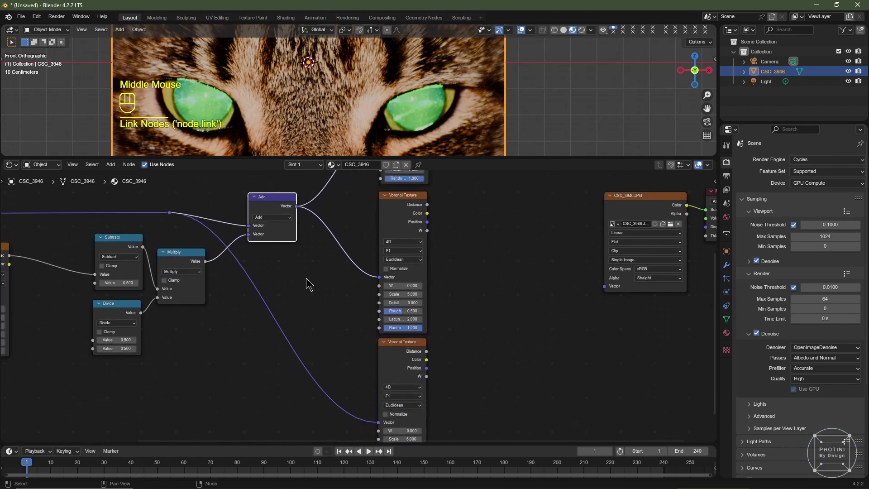
{"action": "middle_click", "coordinate": [302, 231]}
{"action": "scroll", "scroll_direction": "down", "scroll_amount": 3}
{"action": "left_click_drag", "start_coordinate": [298, 229], "coordinate": [347, 276]}
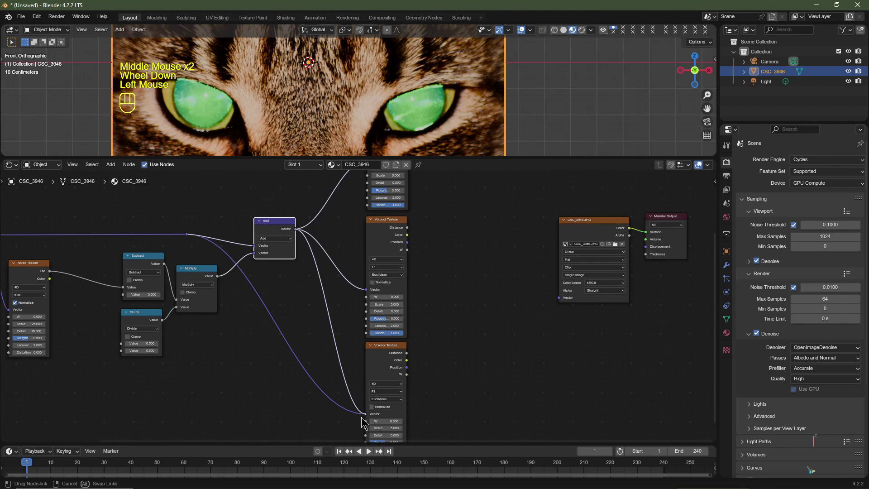
{"action": "middle_click", "coordinate": [480, 258]}
{"action": "scroll", "scroll_direction": "down", "scroll_amount": 3}
{"action": "middle_click", "coordinate": [411, 312]}
{"action": "scroll", "scroll_direction": "up", "scroll_amount": 3}
{"action": "key", "text": "shift+a"}
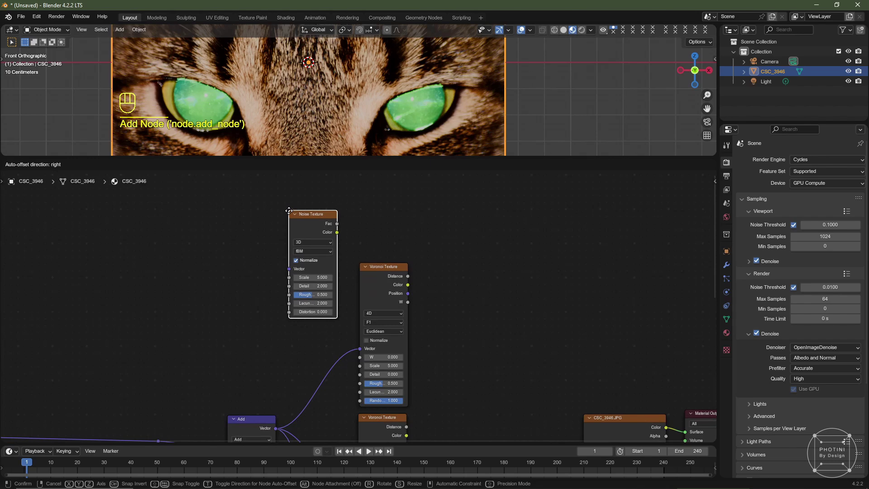
{"action": "left_click_drag", "start_coordinate": [291, 222], "coordinate": [340, 312]}
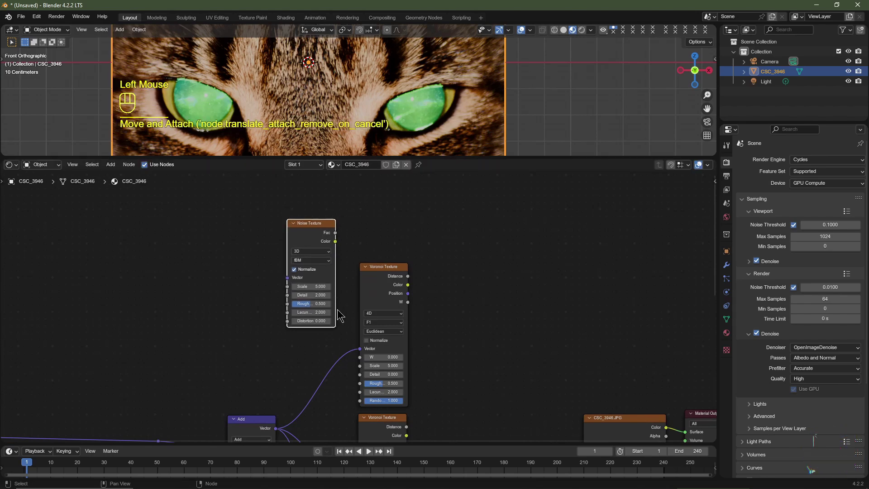
{"action": "scroll", "scroll_direction": "up", "scroll_amount": 3}
{"action": "left_click", "coordinate": [316, 306]}
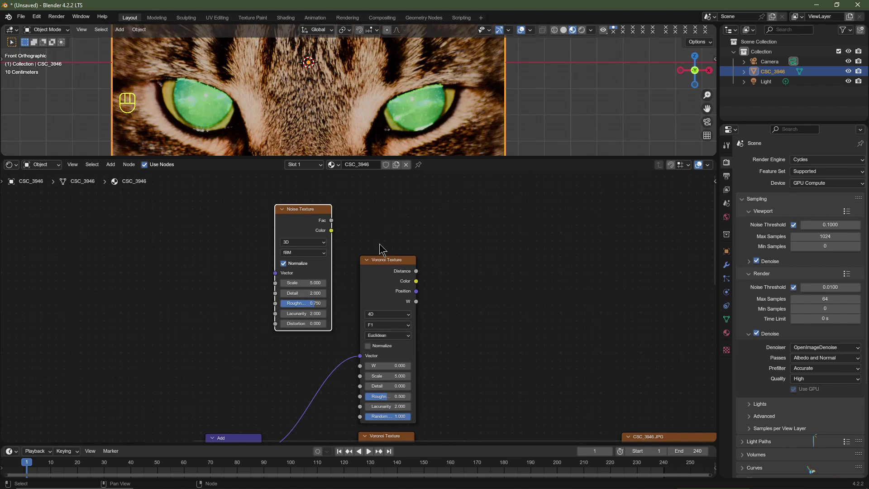
- Add a Separate Color node above the Voronoi textures with a colour linked into its input
{"action": "key", "text": "shift+a"}
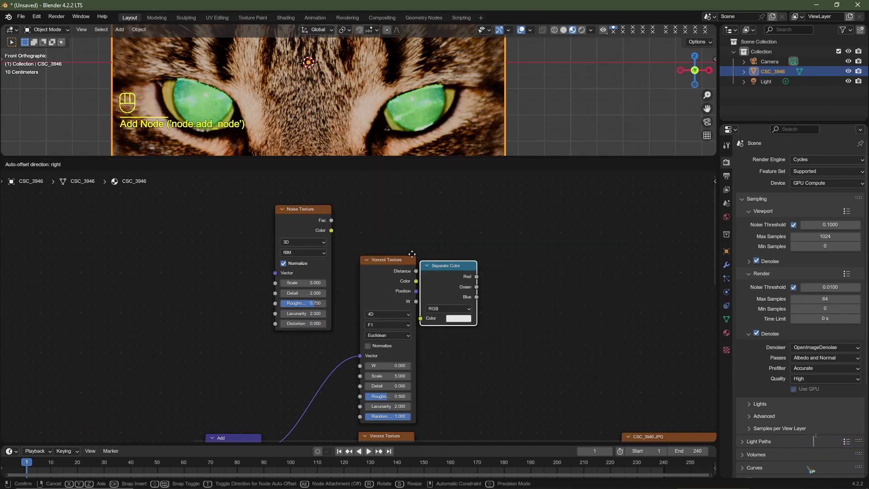
{"action": "key", "text": "ctrl+z"}
{"action": "left_click_drag", "start_coordinate": [332, 266], "coordinate": [343, 264]}
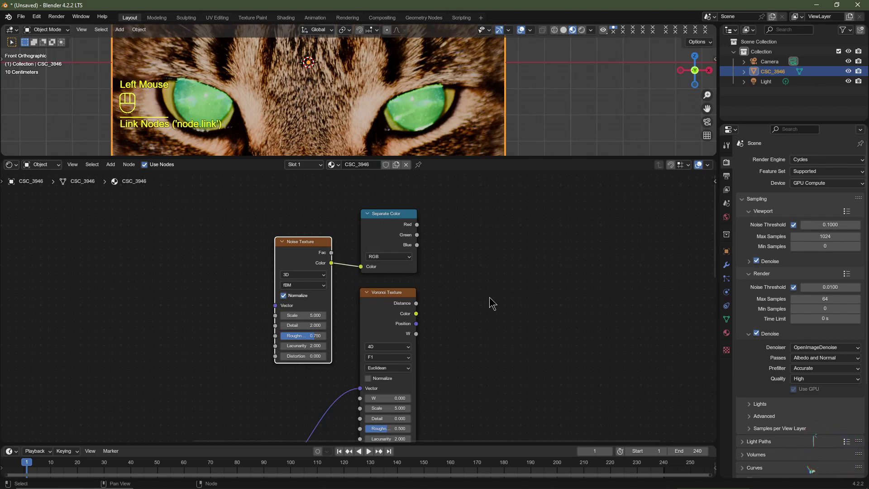
{"action": "middle_click", "coordinate": [491, 330]}
{"action": "left_click", "coordinate": [367, 323]}
{"action": "key", "text": "shift+a"}
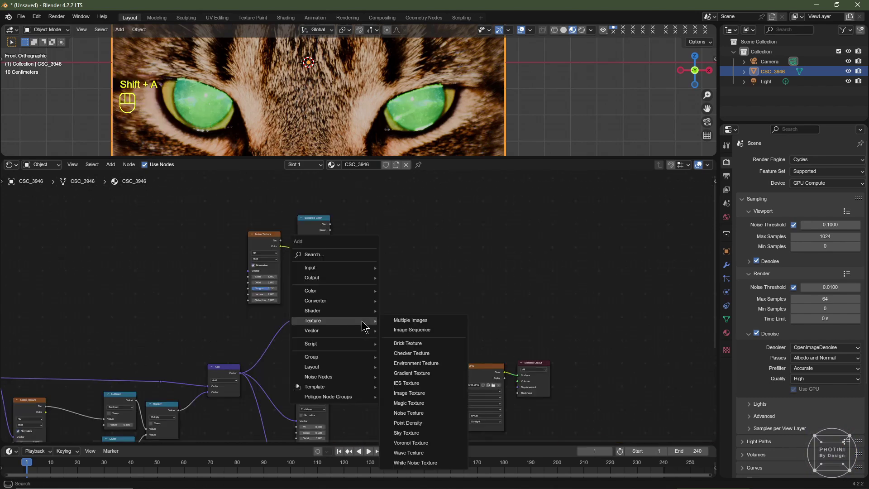
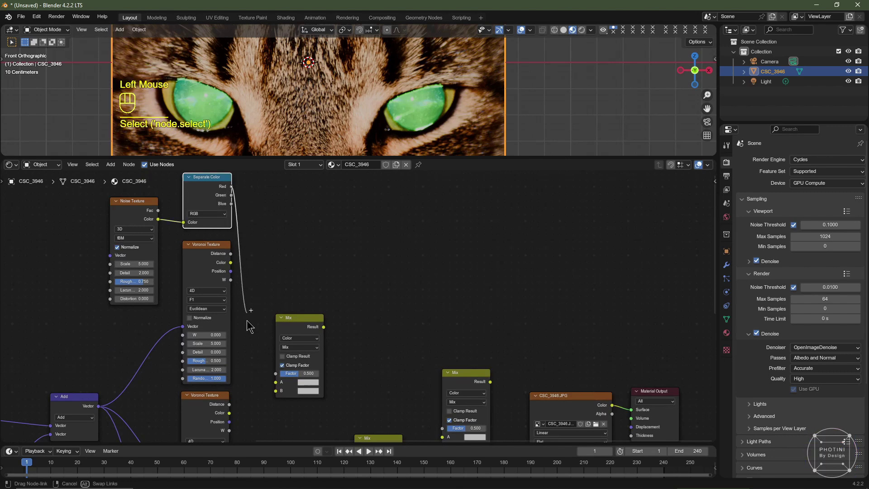
- Add Mix (Color) nodes and link the Voronoi outputs into their A and B inputs
{"action": "left_click_drag", "start_coordinate": [292, 363], "coordinate": [256, 214]}
{"action": "left_click_drag", "start_coordinate": [255, 219], "coordinate": [291, 251]}
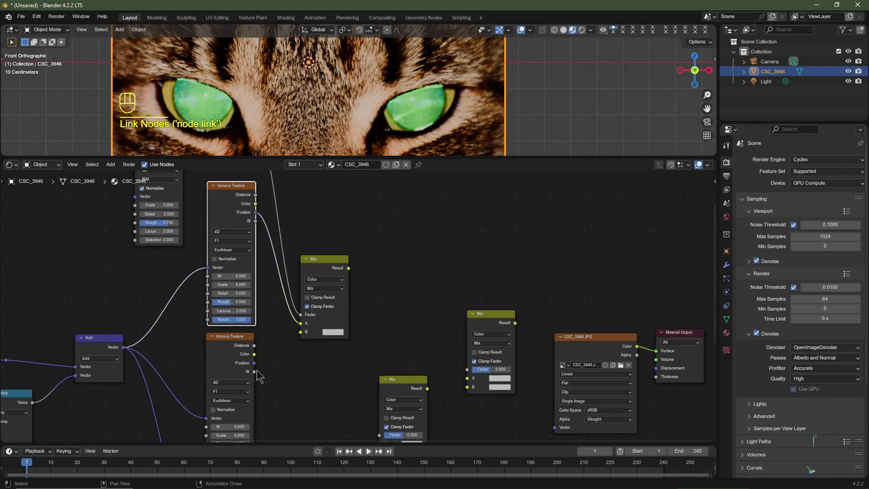
{"action": "right_click", "coordinate": [257, 364]}
{"action": "left_click_drag", "start_coordinate": [258, 364], "coordinate": [274, 351]}
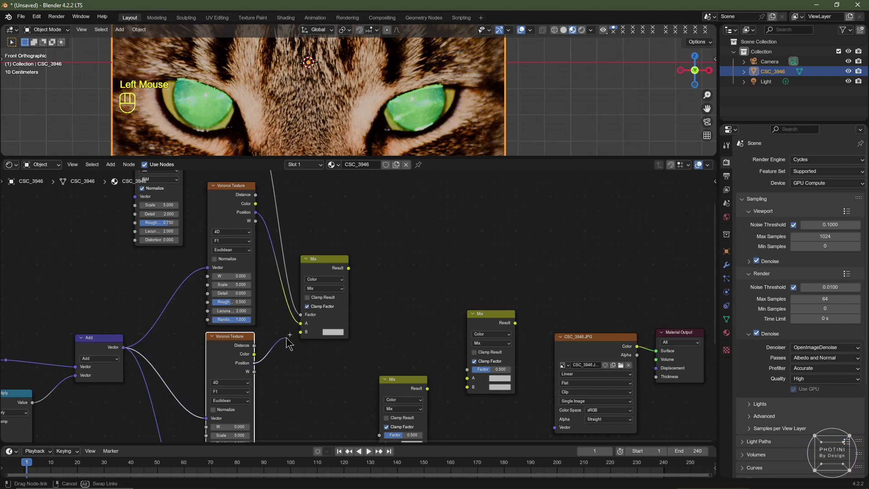
{"action": "left_click_drag", "start_coordinate": [318, 395], "coordinate": [295, 199]}
{"action": "left_click", "coordinate": [295, 198]}
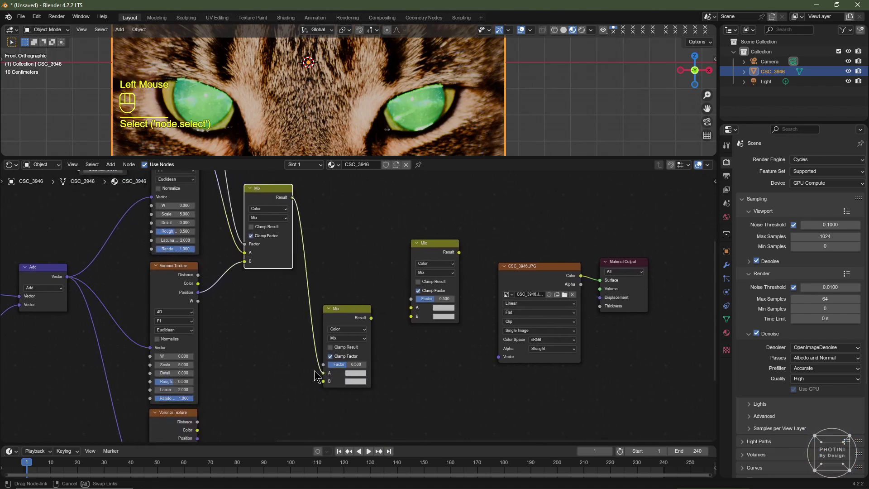
{"action": "left_click_drag", "start_coordinate": [210, 189], "coordinate": [228, 188]}
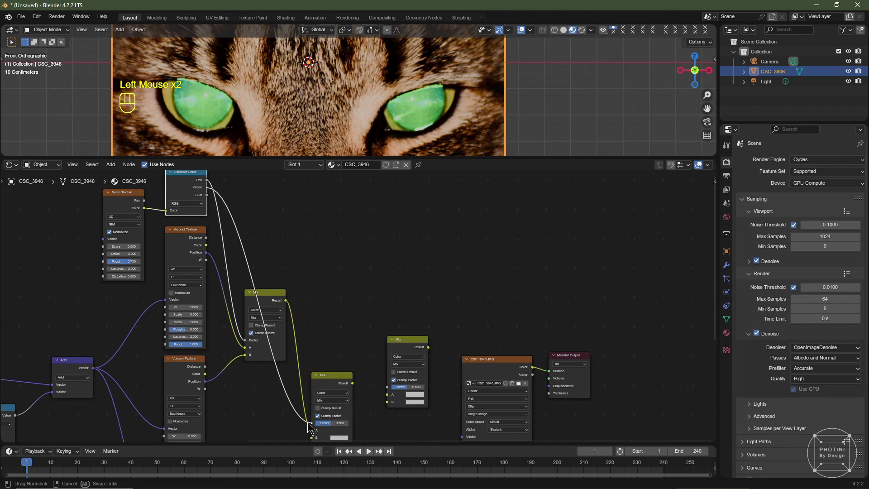
{"action": "middle_click", "coordinate": [340, 376]}
{"action": "middle_click", "coordinate": [261, 348]}
{"action": "scroll", "scroll_direction": "up", "scroll_amount": 3}
{"action": "left_click", "coordinate": [165, 342]}
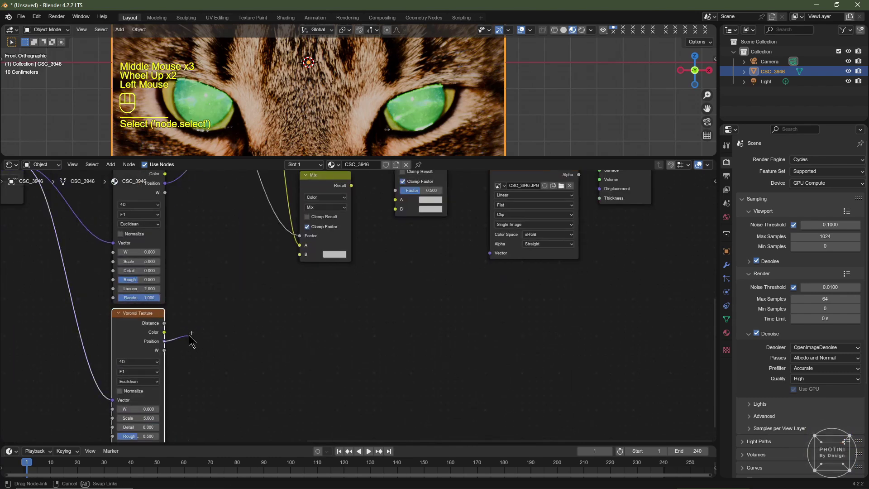
- Chain one Mix Result into the next Mix toward the image texture
{"action": "middle_click", "coordinate": [364, 257]}
{"action": "left_click", "coordinate": [368, 297]}
{"action": "right_click", "coordinate": [367, 298]}
{"action": "left_click_drag", "start_coordinate": [362, 293], "coordinate": [377, 303]}
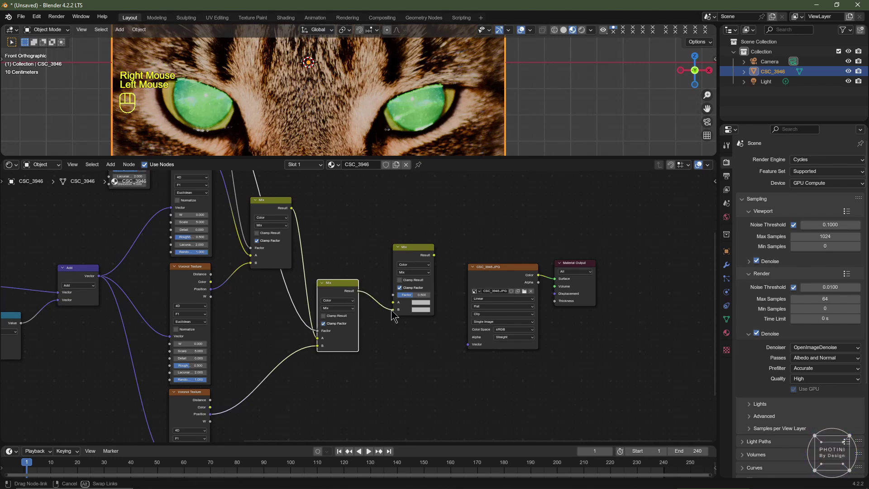
{"action": "middle_click", "coordinate": [39, 346]}
{"action": "scroll", "scroll_direction": "up", "scroll_amount": 3}
{"action": "middle_click", "coordinate": [301, 351]}
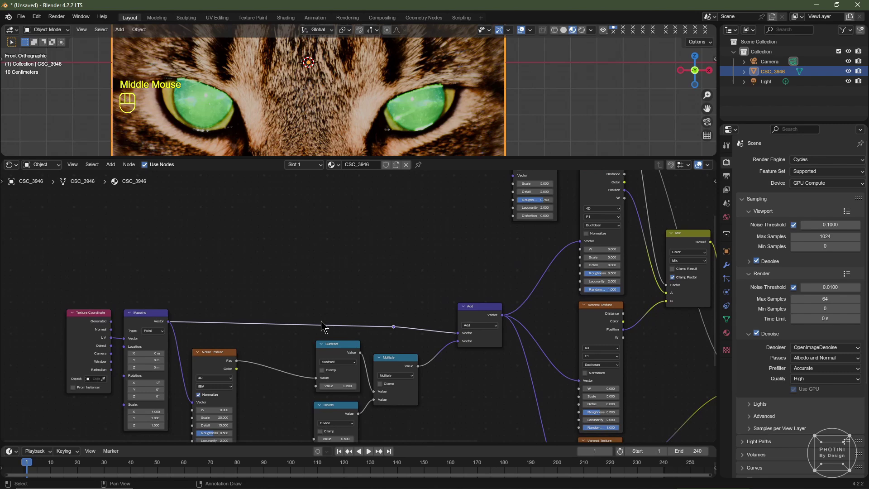
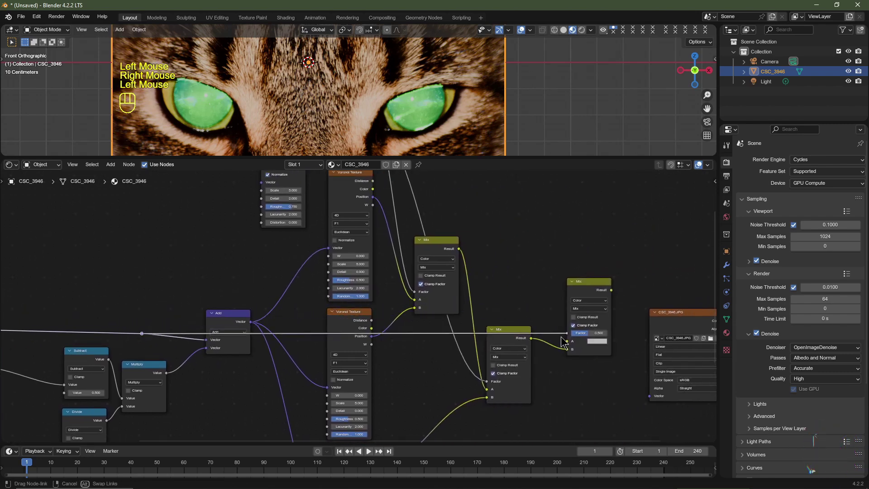
{"action": "middle_click", "coordinate": [491, 307]}
{"action": "right_click", "coordinate": [491, 306]}
{"action": "scroll", "scroll_direction": "up", "scroll_amount": 3}
{"action": "middle_click", "coordinate": [532, 298]}
{"action": "middle_click", "coordinate": [455, 314]}
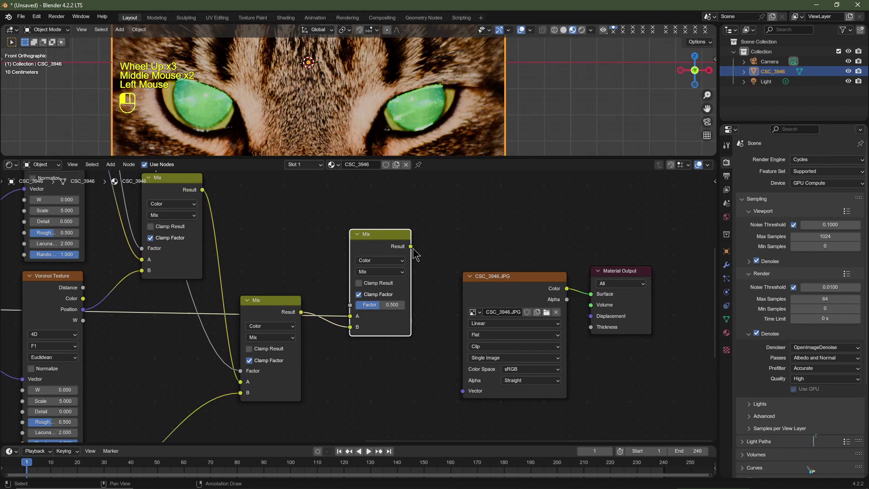
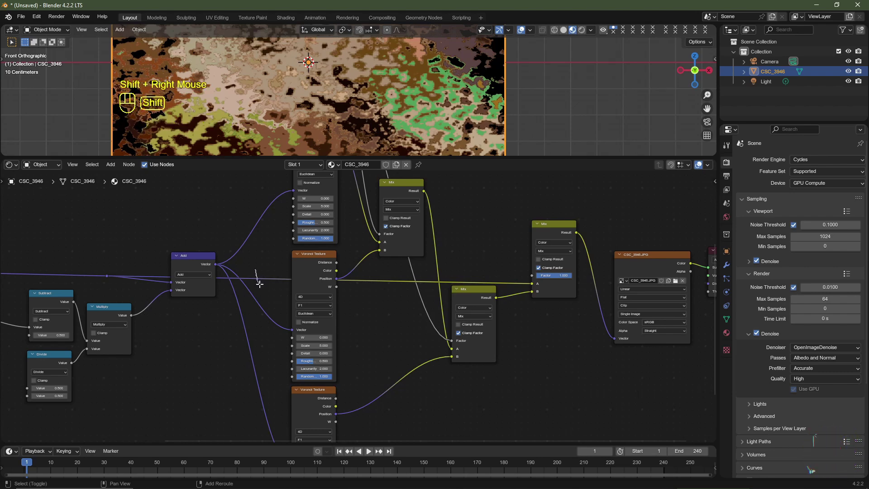
- Move the final Mix node so its Result feeds the image texture's Vector input
{"action": "key", "text": "g"}
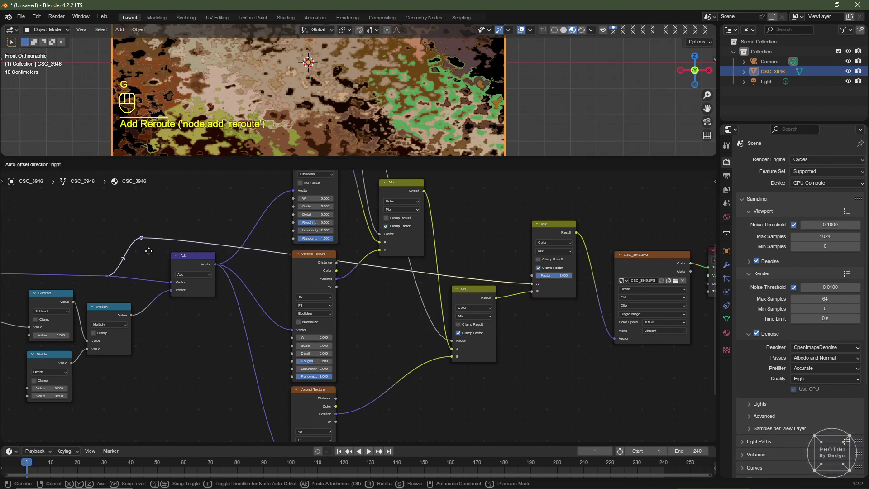
{"action": "left_click", "coordinate": [148, 251]}
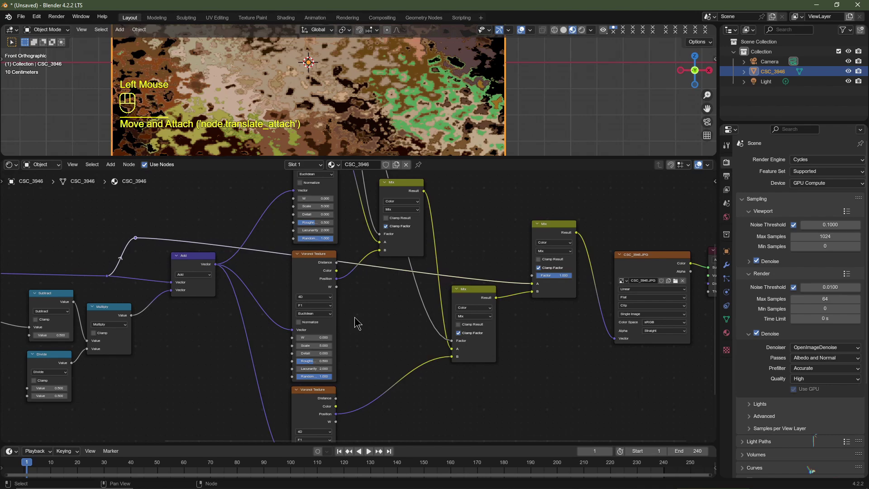
{"action": "scroll", "scroll_direction": "down", "scroll_amount": 3}
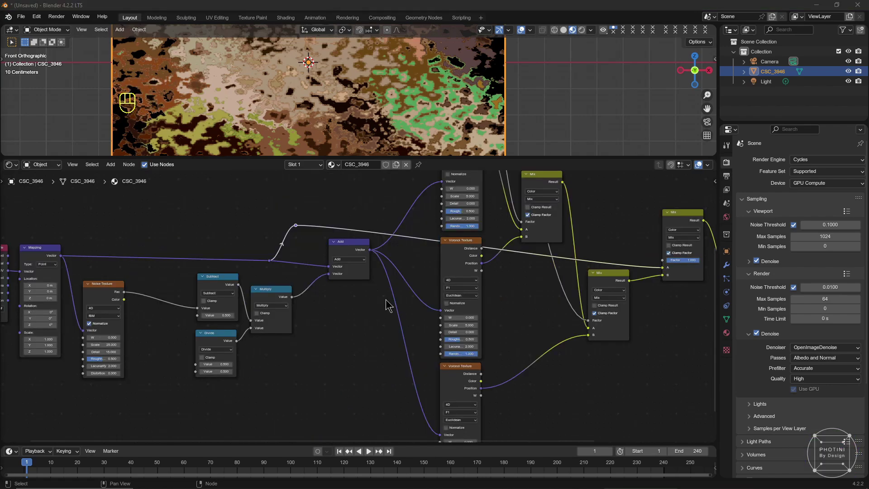
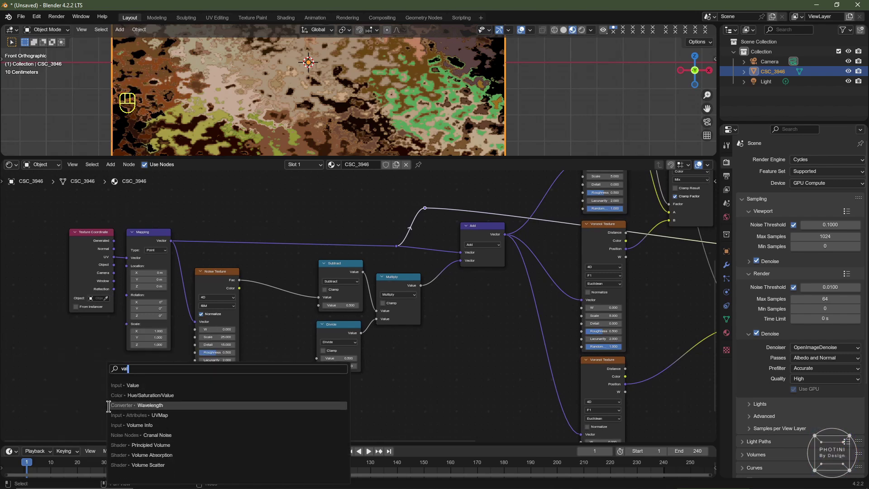
{"action": "left_click", "coordinate": [148, 384]}
{"action": "middle_click", "coordinate": [148, 384]}
{"action": "scroll", "scroll_direction": "up", "scroll_amount": 3}
{"action": "left_click_drag", "start_coordinate": [140, 390], "coordinate": [201, 330]}
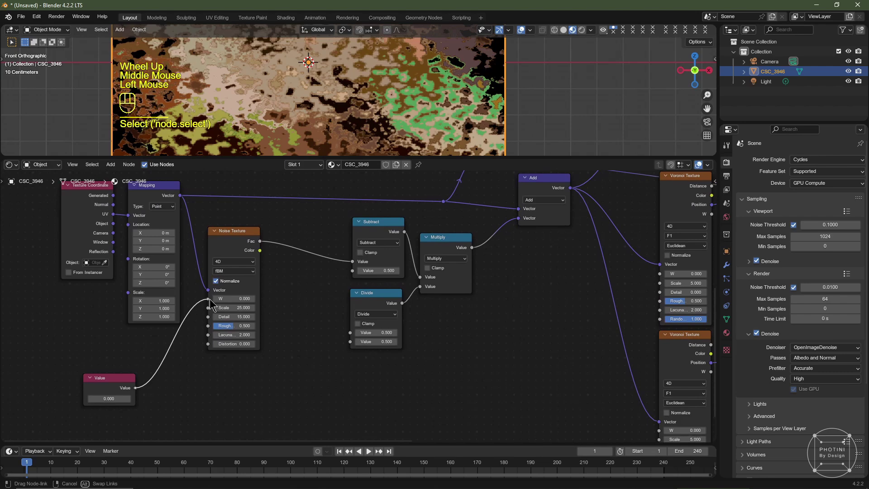
{"action": "scroll", "scroll_direction": "down", "scroll_amount": 3}
{"action": "middle_click", "coordinate": [447, 366]}
{"action": "left_click", "coordinate": [169, 342]}
{"action": "scroll", "scroll_direction": "up", "scroll_amount": 3}
{"action": "middle_click", "coordinate": [383, 359]}
{"action": "left_click_drag", "start_coordinate": [224, 361], "coordinate": [285, 357]}
{"action": "middle_click", "coordinate": [299, 318]}
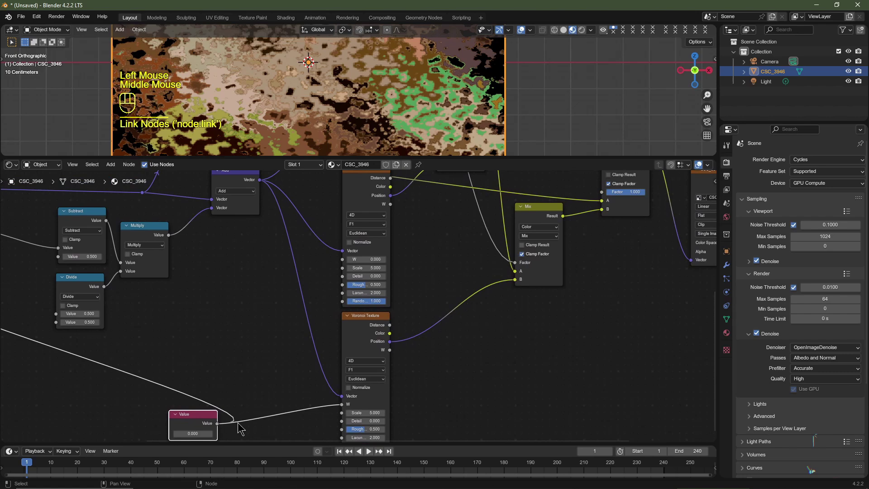
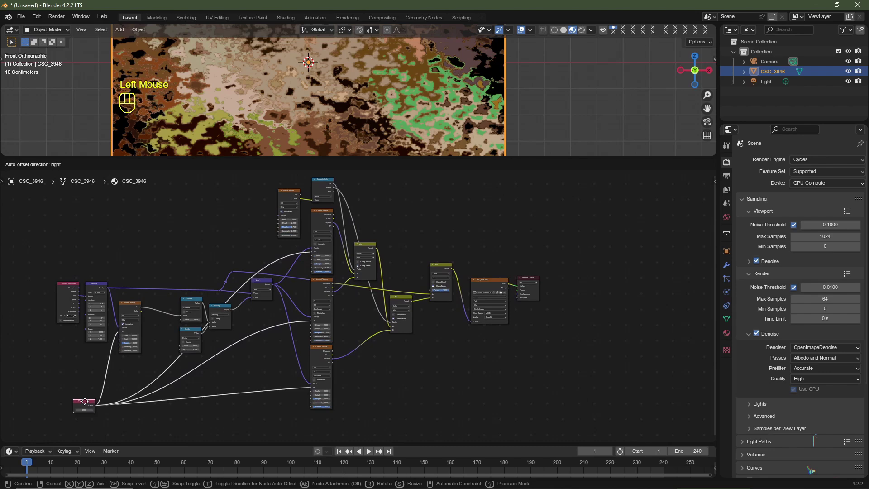
{"action": "scroll", "scroll_direction": "up", "scroll_amount": 3}
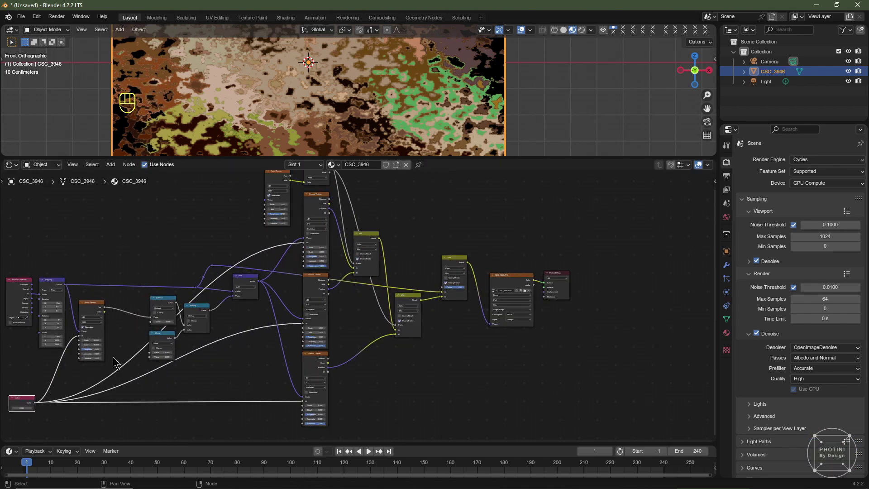
{"action": "right_click", "coordinate": [117, 359]}
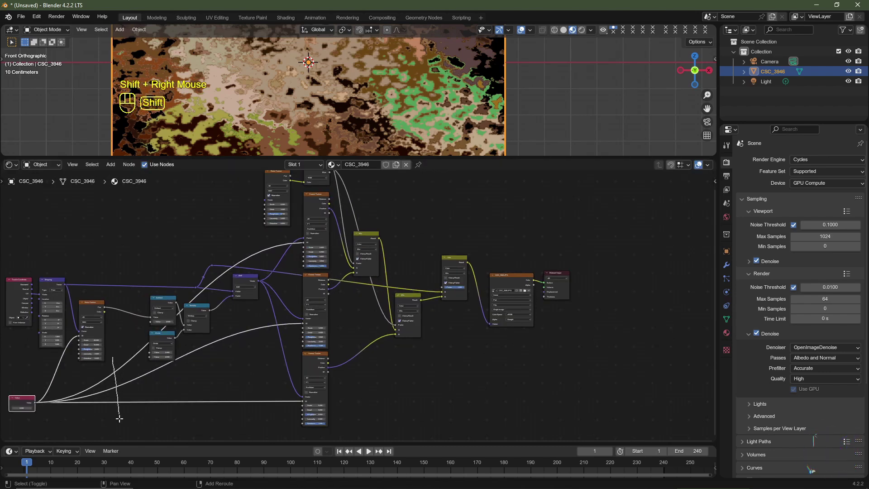
{"action": "middle_click", "coordinate": [221, 375]}
{"action": "scroll", "scroll_direction": "up", "scroll_amount": 3}
{"action": "key", "text": "g"}
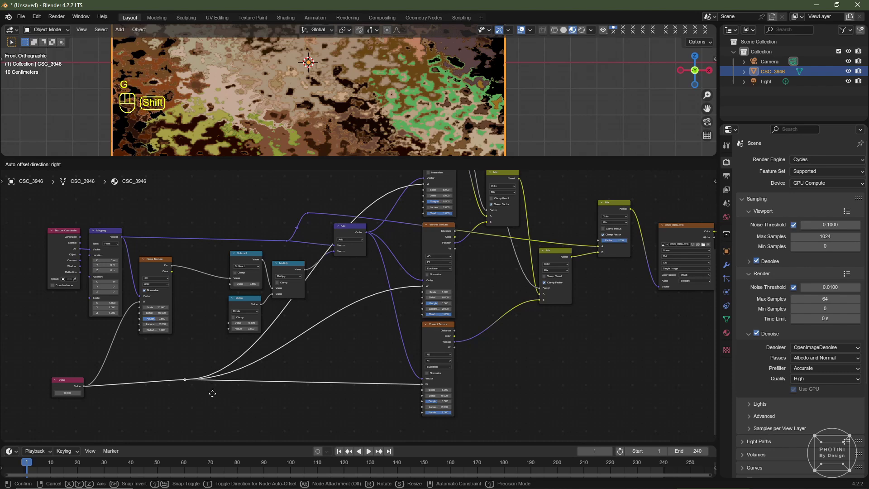
{"action": "key", "text": "ctrl+\\"}
{"action": "key", "text": "ctrl+z"}
{"action": "right_click", "coordinate": [239, 346]}
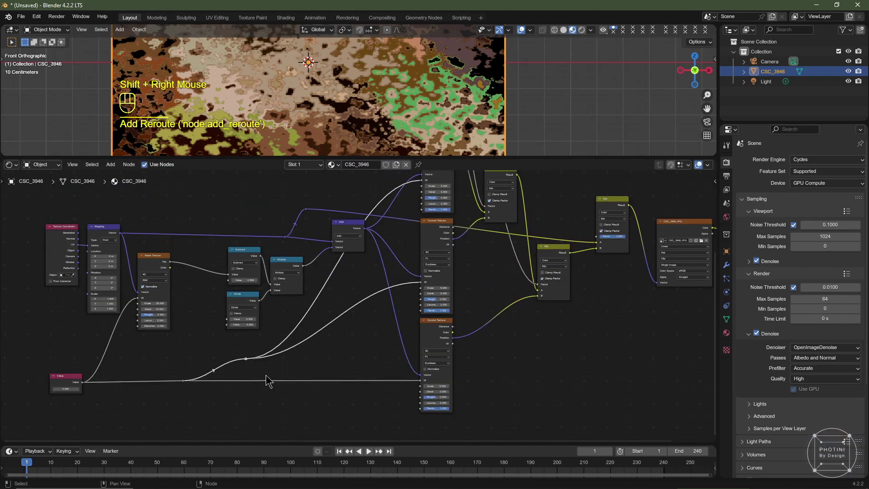
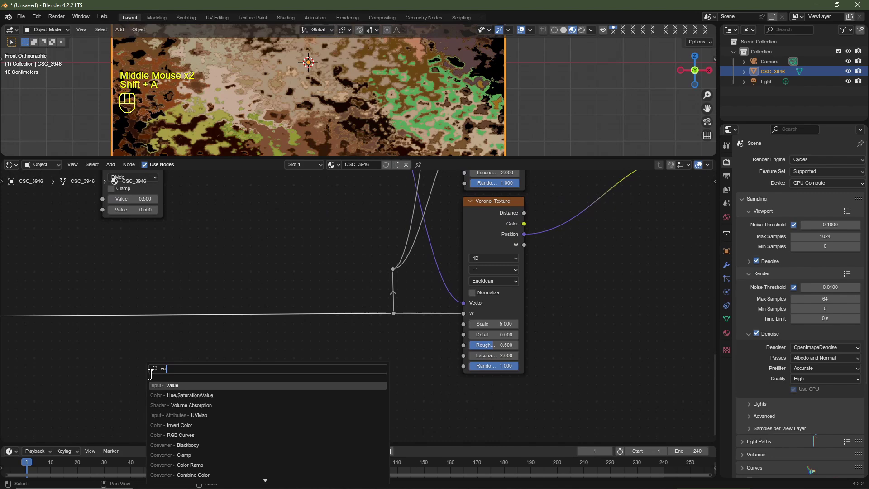
- Add a Math Multiply node (2.0) fed by the Value node and link it toward the texture
{"action": "left_click", "coordinate": [172, 381]}
{"action": "key", "text": "shift+a"}
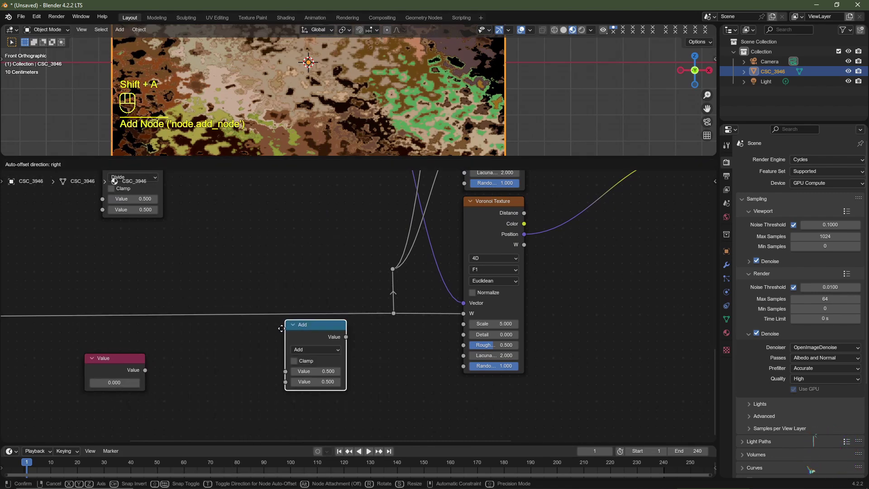
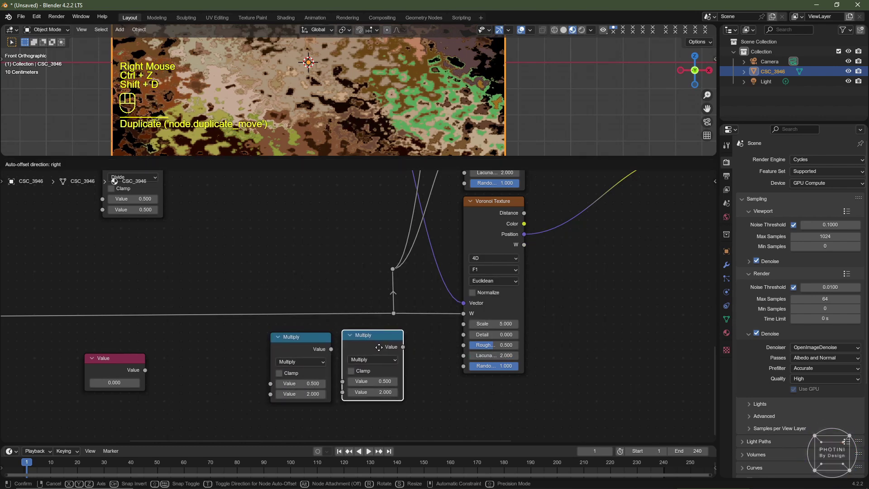
{"action": "left_click", "coordinate": [144, 382]}
{"action": "left_click_drag", "start_coordinate": [146, 371], "coordinate": [245, 379]}
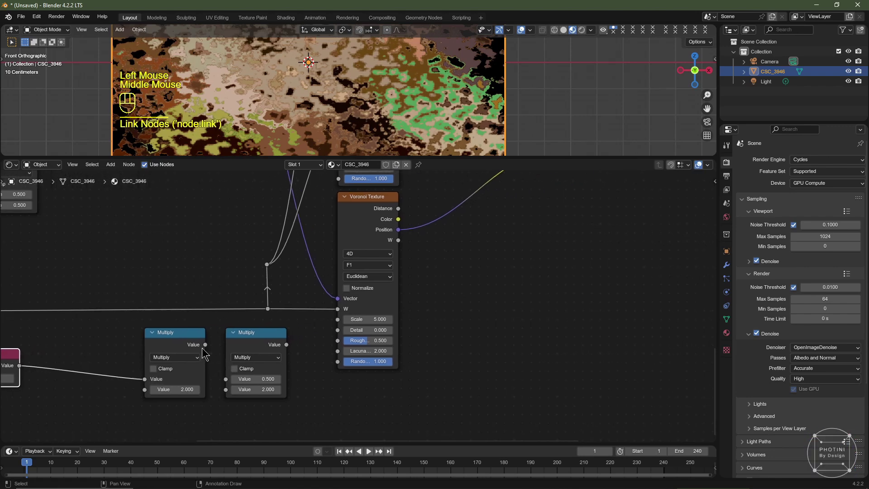
{"action": "middle_click", "coordinate": [208, 345]}
{"action": "left_click", "coordinate": [208, 345]}
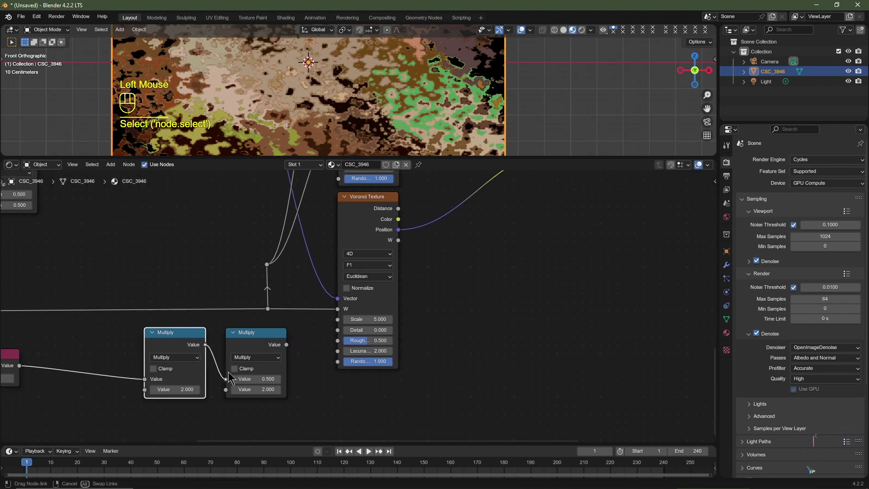
{"action": "middle_click", "coordinate": [282, 364]}
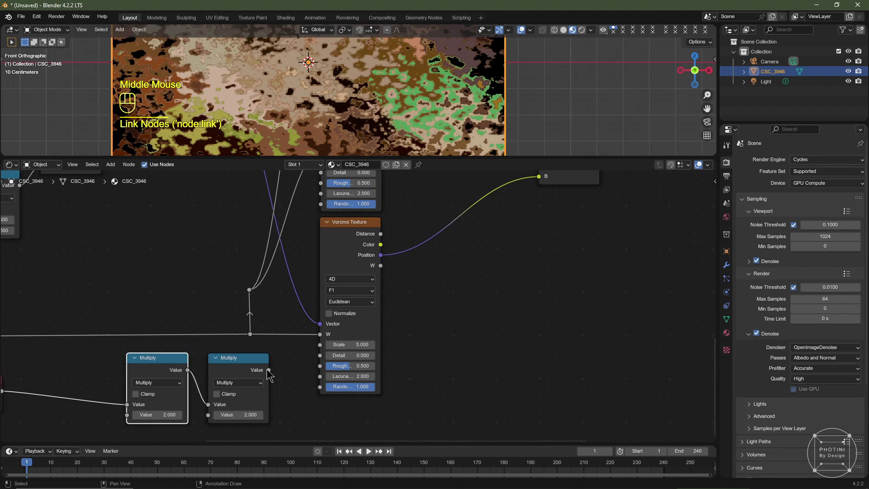
{"action": "left_click", "coordinate": [271, 369]}
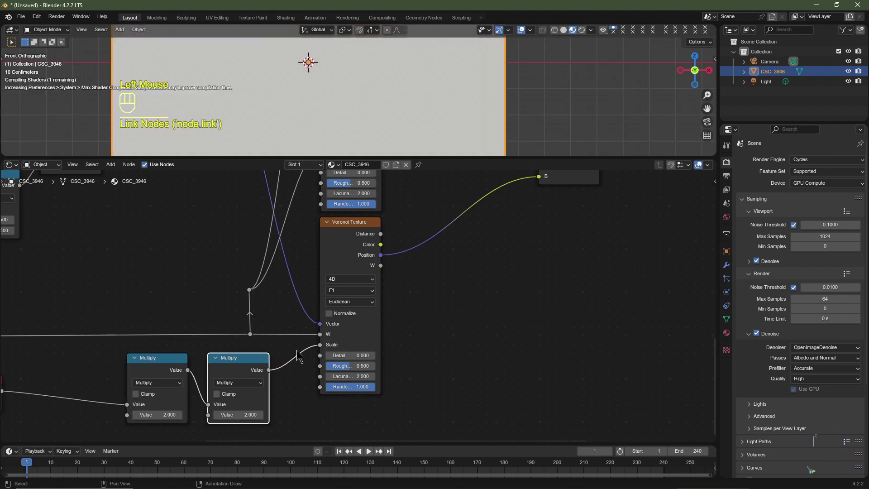
- Connect the Multiply output into the first Voronoi texture's Scale input
{"action": "middle_click", "coordinate": [251, 351]}
{"action": "left_click", "coordinate": [293, 382]}
{"action": "scroll", "scroll_direction": "down", "scroll_amount": 3}
{"action": "left_click", "coordinate": [302, 382]}
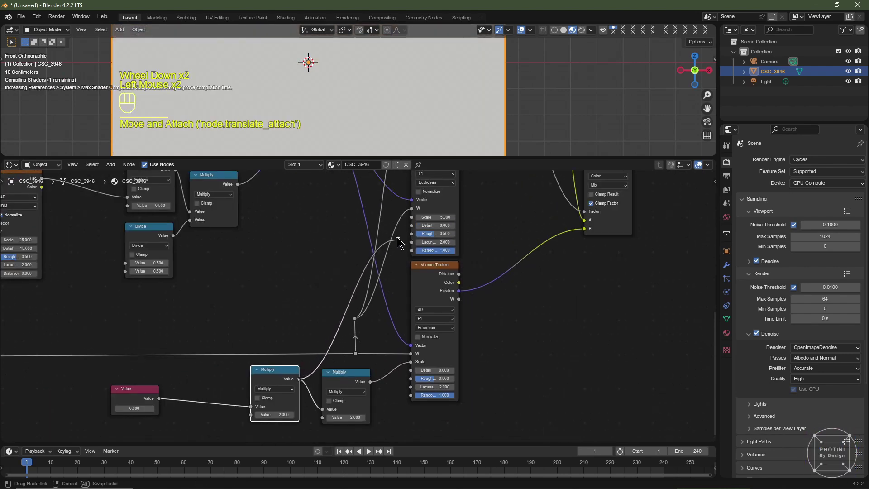
{"action": "middle_click", "coordinate": [373, 249]}
{"action": "right_click", "coordinate": [214, 406]}
{"action": "left_click", "coordinate": [212, 414]}
{"action": "left_click_drag", "start_coordinate": [247, 406], "coordinate": [273, 383]}
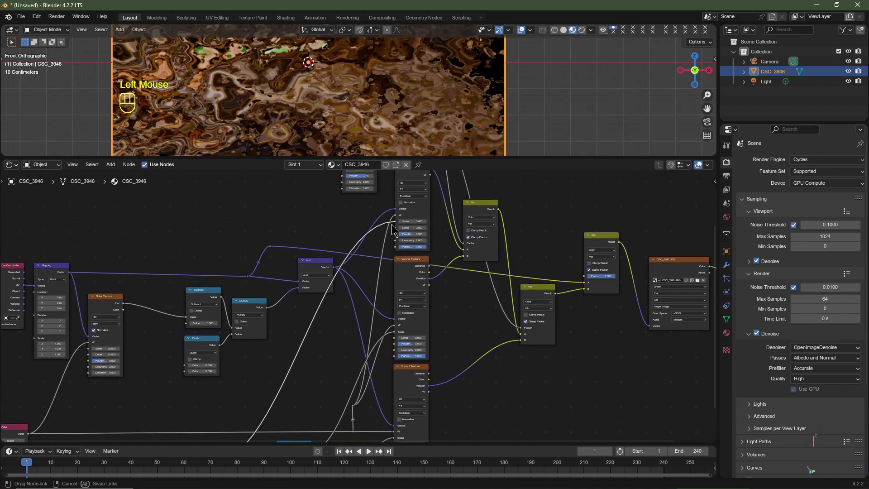
{"action": "scroll", "scroll_direction": "down", "scroll_amount": 3}
{"action": "middle_click", "coordinate": [252, 367]}
{"action": "scroll", "scroll_direction": "up", "scroll_amount": 3}
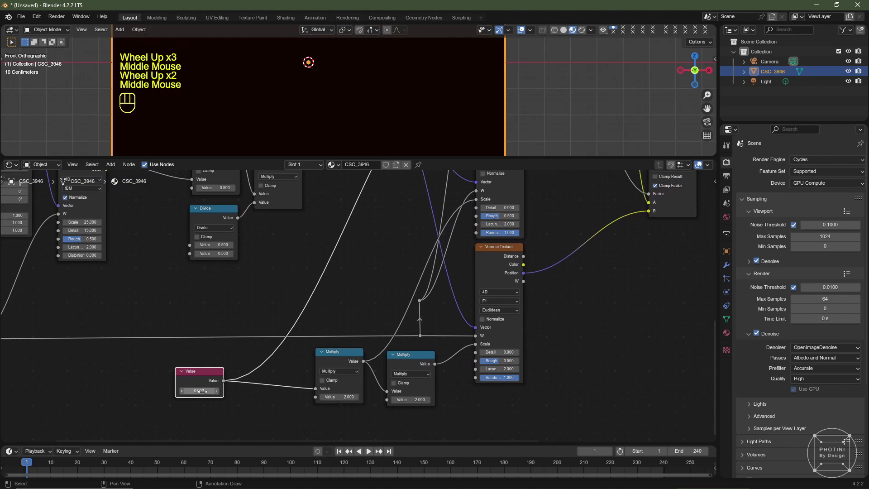
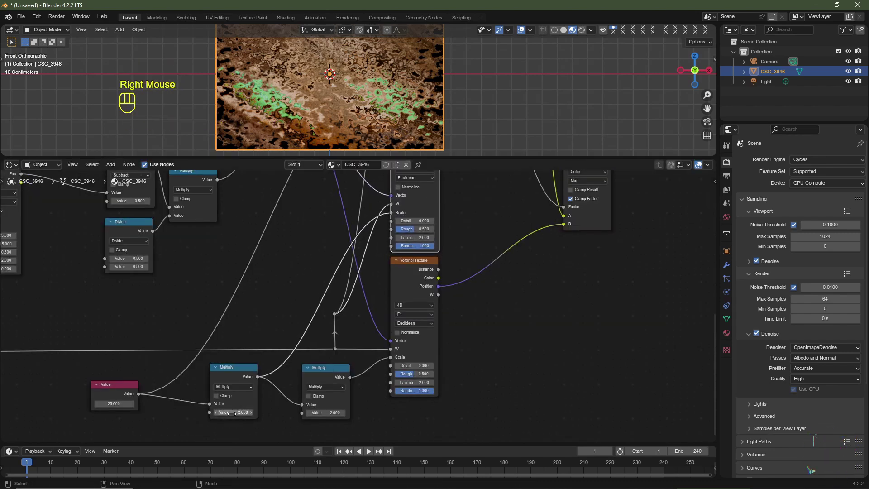
- Select the second Voronoi texture and start duplicating the Multiply node for it
{"action": "left_click", "coordinate": [232, 390]}
{"action": "left_click", "coordinate": [331, 376]}
{"action": "left_click", "coordinate": [427, 271]}
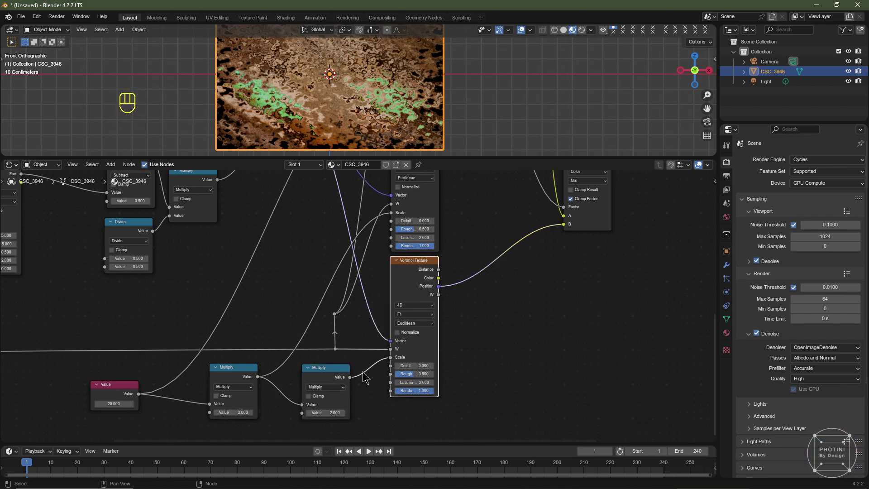
{"action": "left_click", "coordinate": [413, 271]}
{"action": "middle_click", "coordinate": [337, 379]}
{"action": "right_click", "coordinate": [339, 378]}
{"action": "key", "text": "g"}
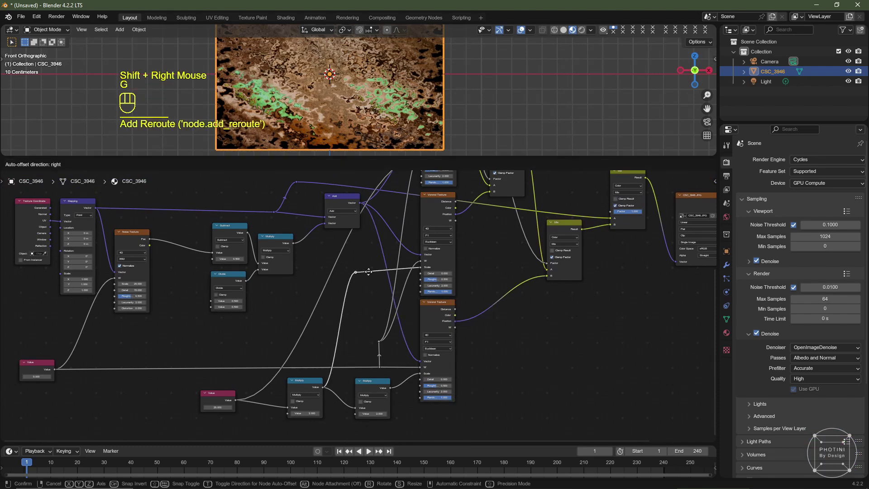
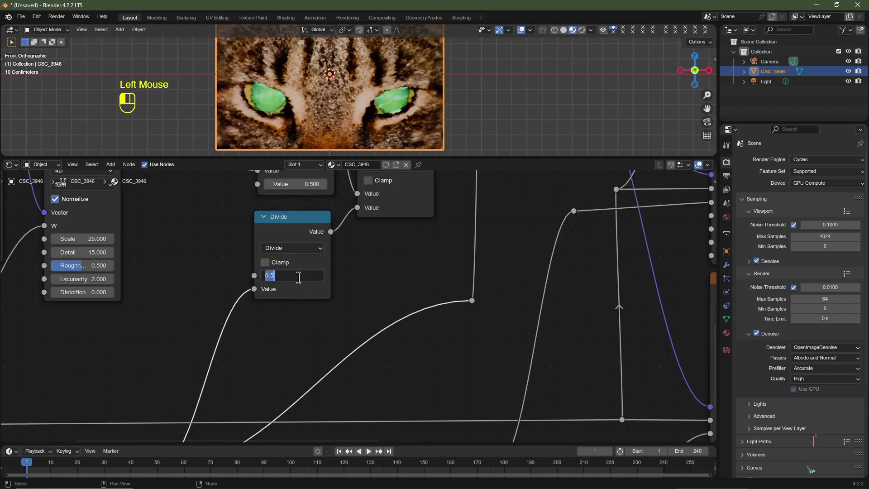
- Pan over the chained Multiply nodes now driving both Voronoi Scale inputs
{"action": "middle_click", "coordinate": [349, 370]}
{"action": "scroll", "scroll_direction": "up", "scroll_amount": 3}
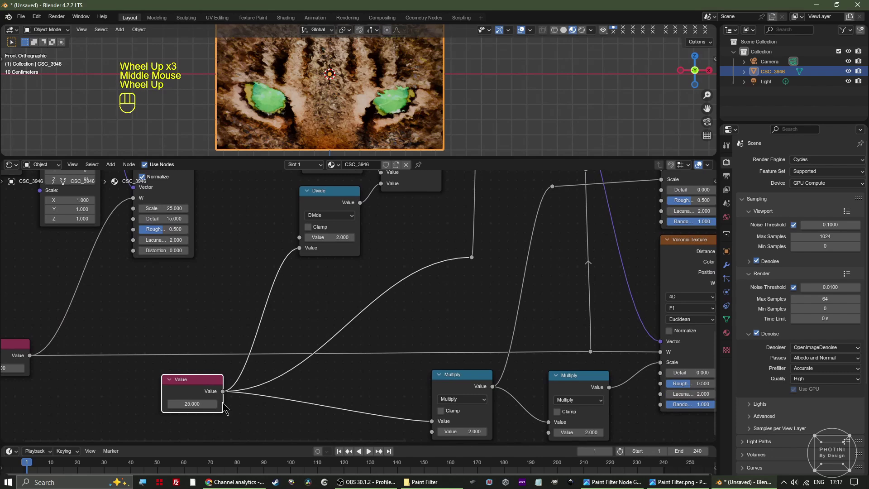
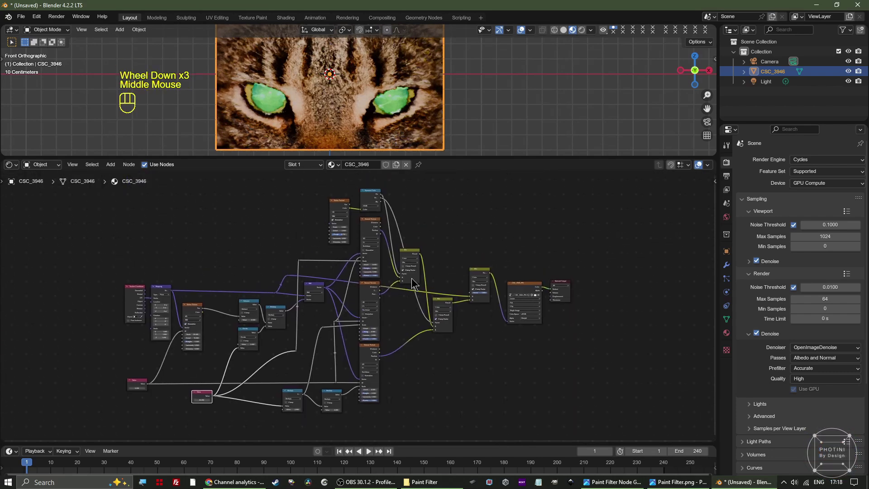
{"action": "left_click", "coordinate": [484, 211]}
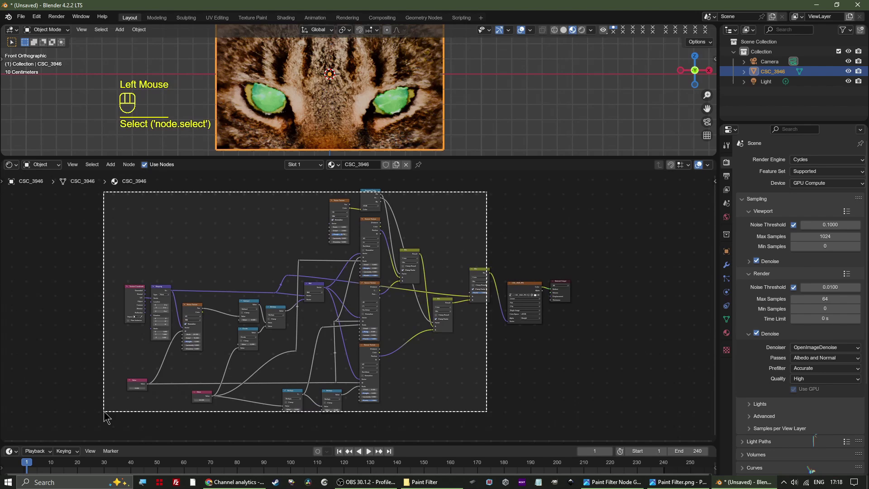
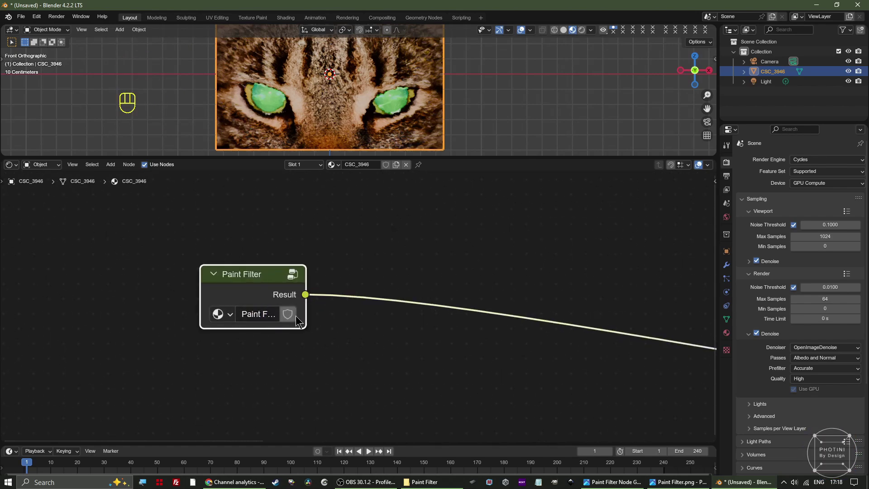
{"action": "left_click", "coordinate": [303, 317]}
- Add Subtract and Divide math nodes beside the Value node set to 50
{"action": "key", "text": "Tab"}
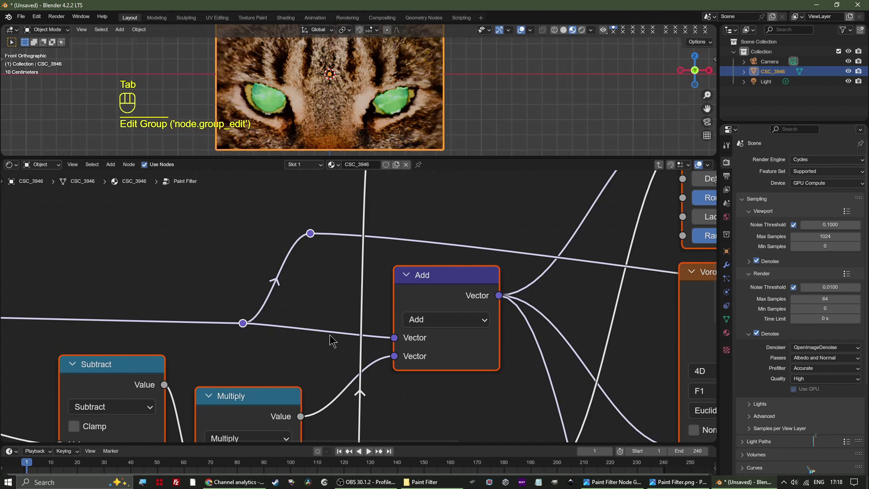
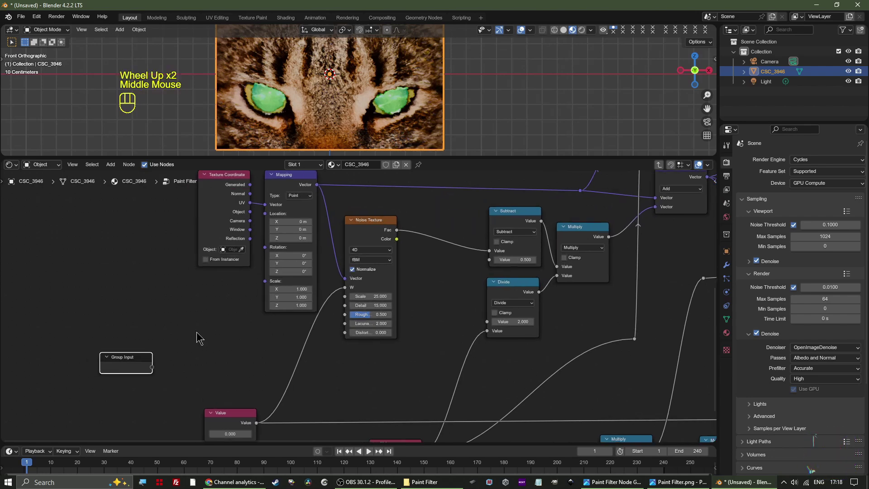
{"action": "key", "text": "shift+a"}
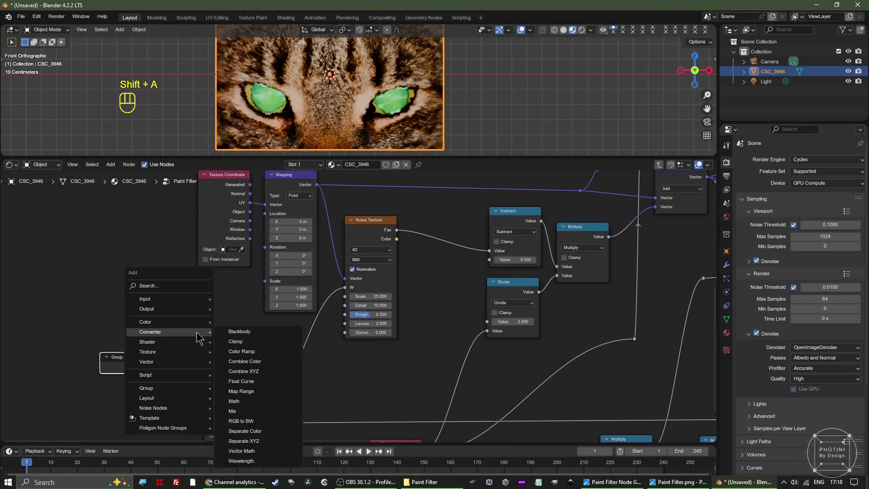
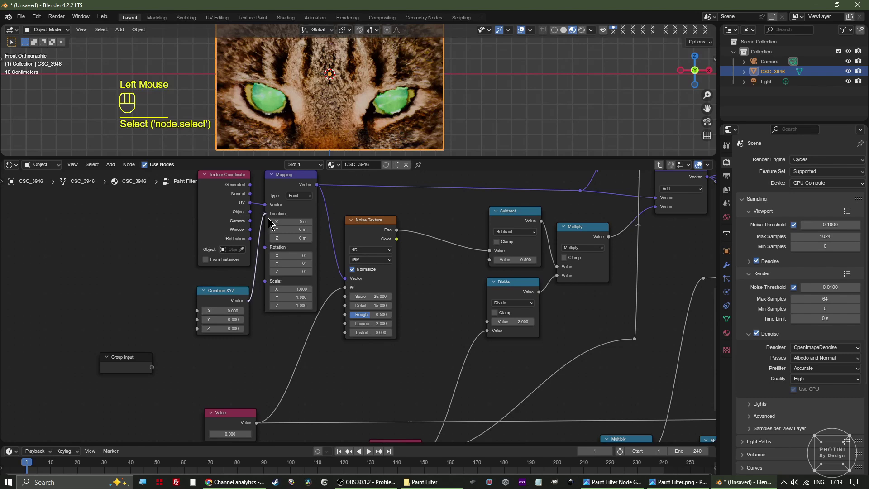
{"action": "middle_click", "coordinate": [267, 347]}
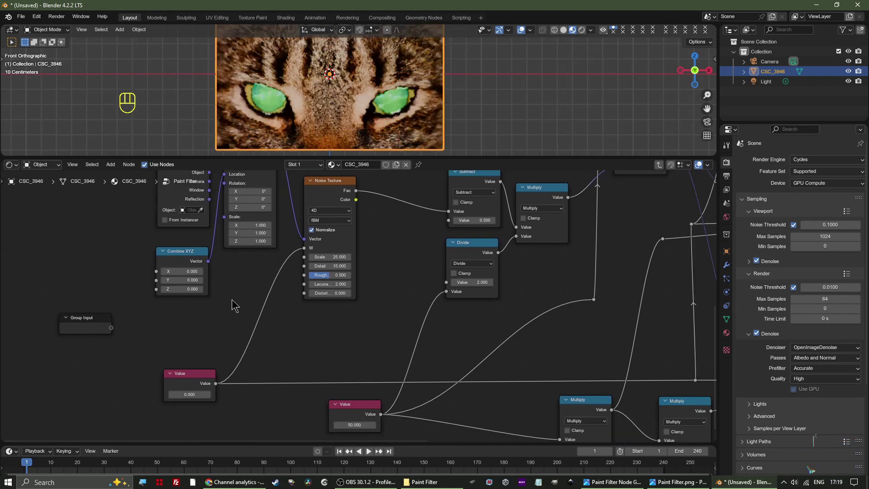
{"action": "key", "text": "shift+a"}
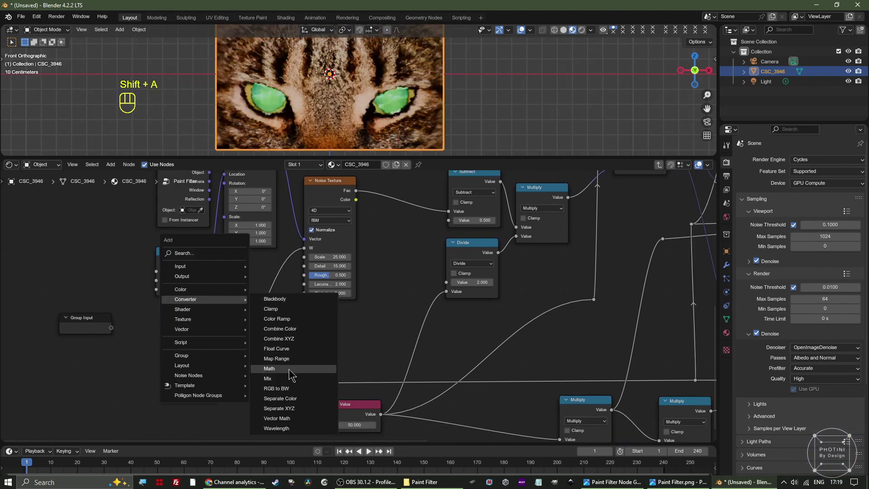
{"action": "left_click", "coordinate": [150, 294]}
{"action": "left_click_drag", "start_coordinate": [173, 320], "coordinate": [173, 362]}
- Link the Value through Divide and Multiply into the noise warp chain
{"action": "right_click", "coordinate": [233, 265]}
{"action": "left_click_drag", "start_coordinate": [209, 262], "coordinate": [241, 261]}
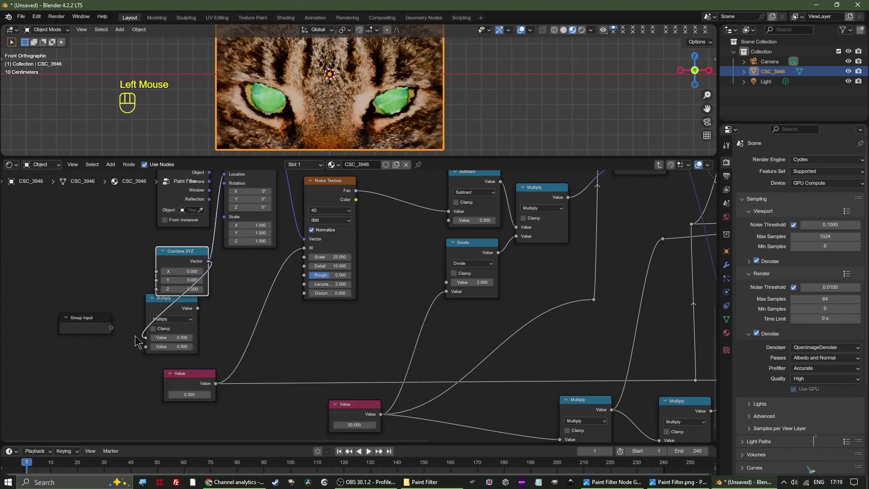
{"action": "left_click", "coordinate": [172, 310]}
{"action": "scroll", "scroll_direction": "up", "scroll_amount": 3}
{"action": "left_click_drag", "start_coordinate": [271, 270], "coordinate": [297, 261]}
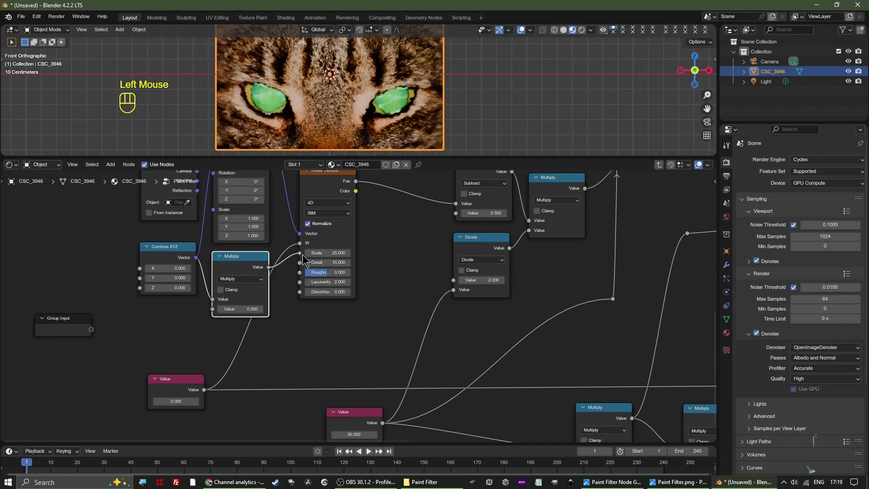
{"action": "middle_click", "coordinate": [355, 246]}
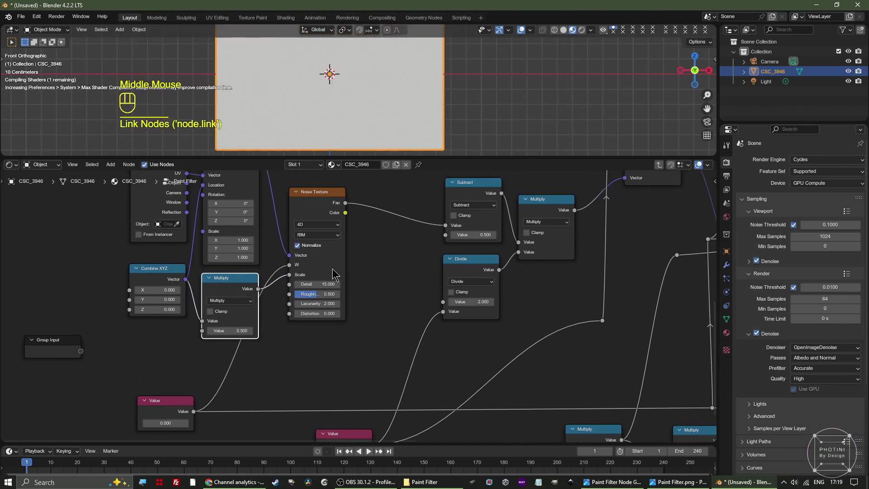
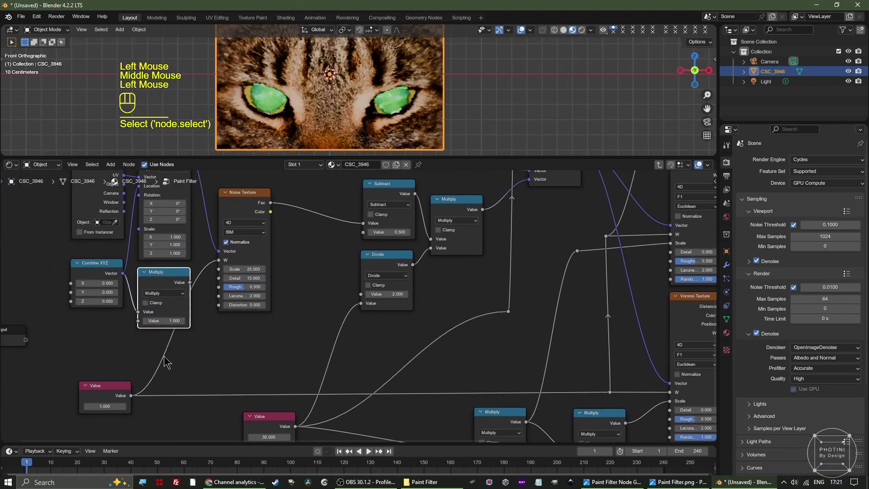
{"action": "left_click", "coordinate": [113, 395]}
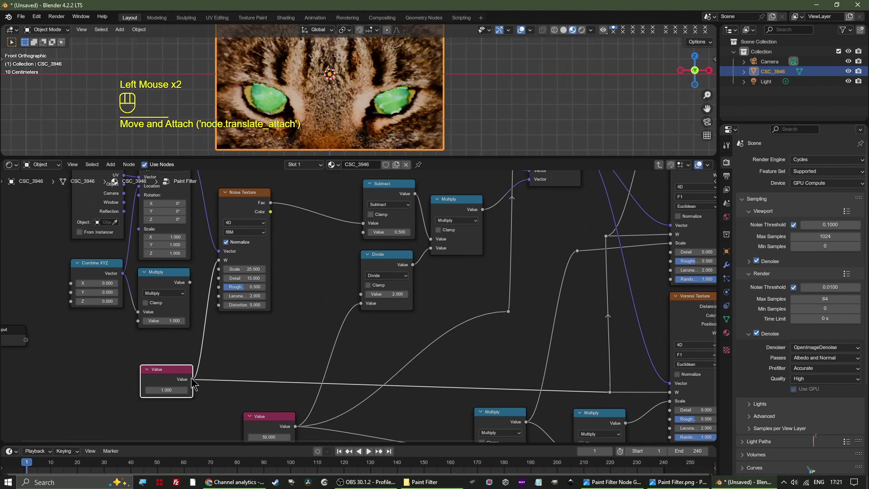
{"action": "middle_click", "coordinate": [132, 355]}
{"action": "left_click", "coordinate": [103, 323]}
{"action": "middle_click", "coordinate": [149, 312]}
{"action": "left_click", "coordinate": [146, 308]}
{"action": "scroll", "scroll_direction": "down", "scroll_amount": 3}
{"action": "left_click_drag", "start_coordinate": [220, 370], "coordinate": [224, 411]}
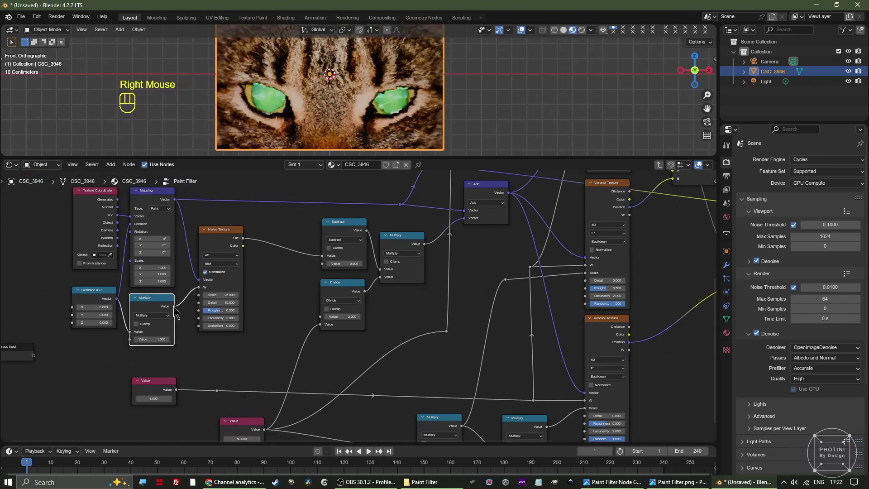
{"action": "left_click", "coordinate": [177, 312]}
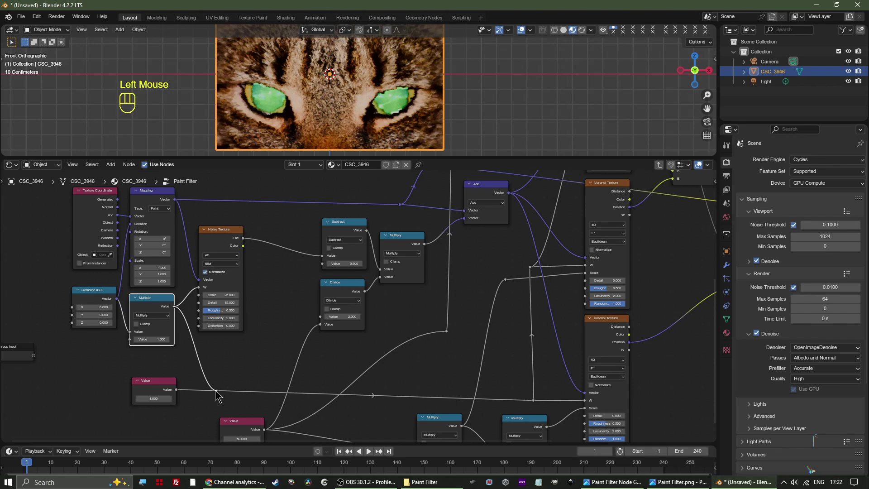
{"action": "left_click", "coordinate": [155, 382]}
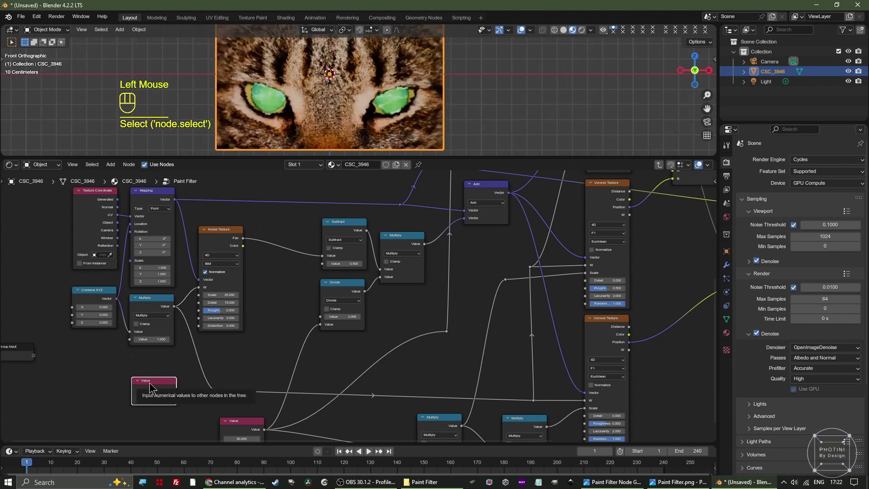
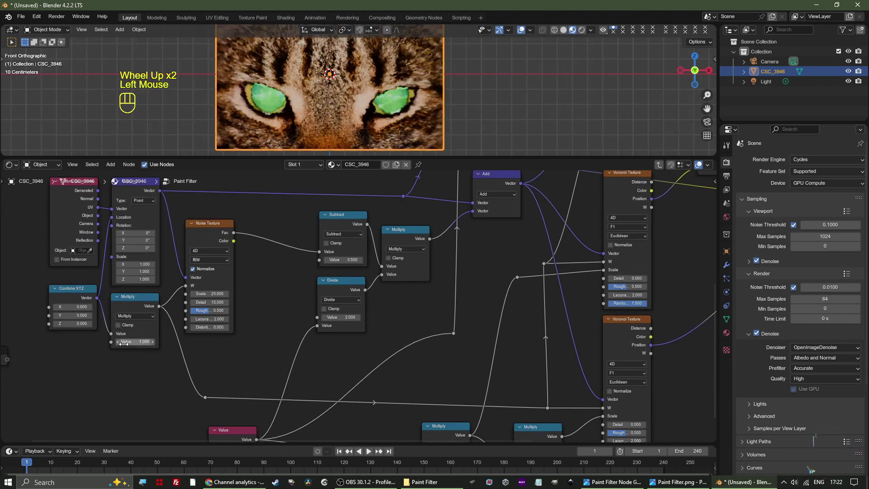
{"action": "key", "text": "n"}
- Connect the Noise Texture Scale socket to the Group Input node
{"action": "scroll", "scroll_direction": "up", "scroll_amount": 3}
{"action": "left_click", "coordinate": [100, 386]}
{"action": "left_click", "coordinate": [401, 209]}
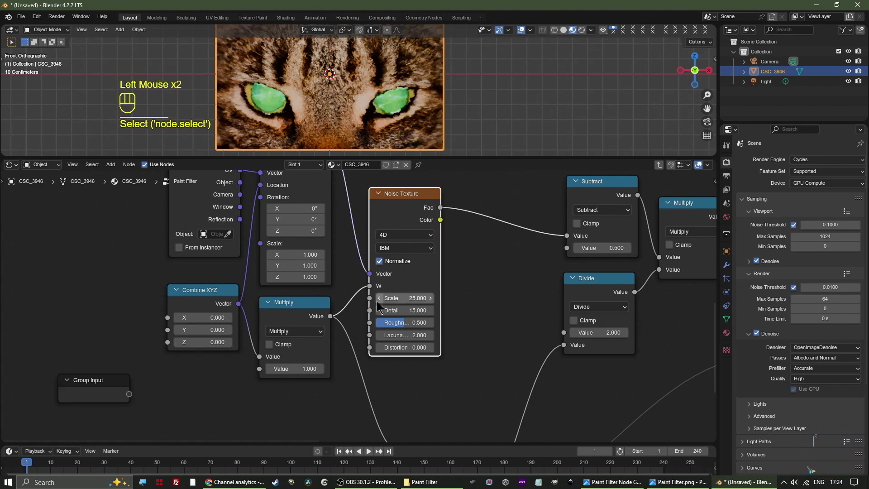
{"action": "left_click_drag", "start_coordinate": [376, 301], "coordinate": [352, 306]}
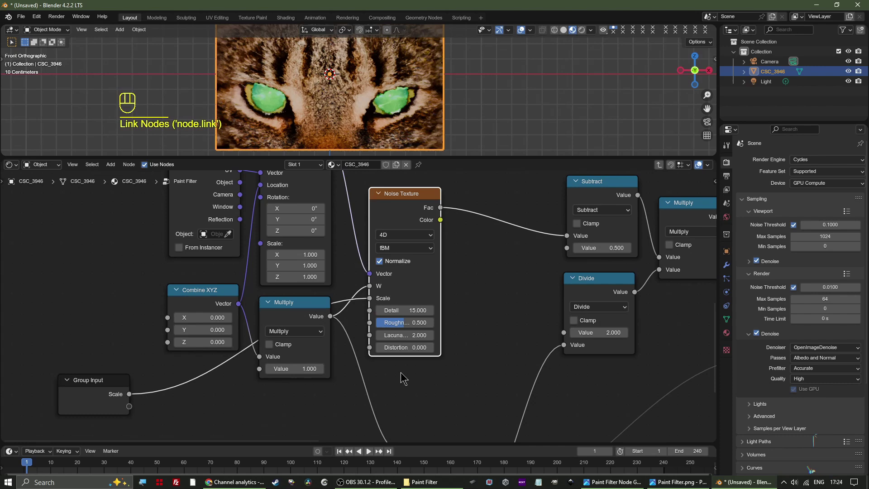
- Rename the new Scale group input to Warp Scale, default 25, in the Group sidebar
{"action": "key", "text": "n"}
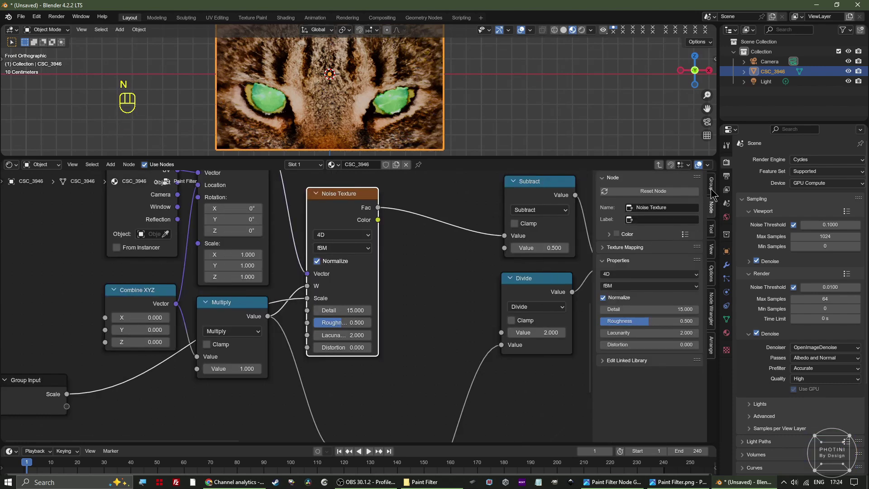
{"action": "left_click", "coordinate": [713, 185]}
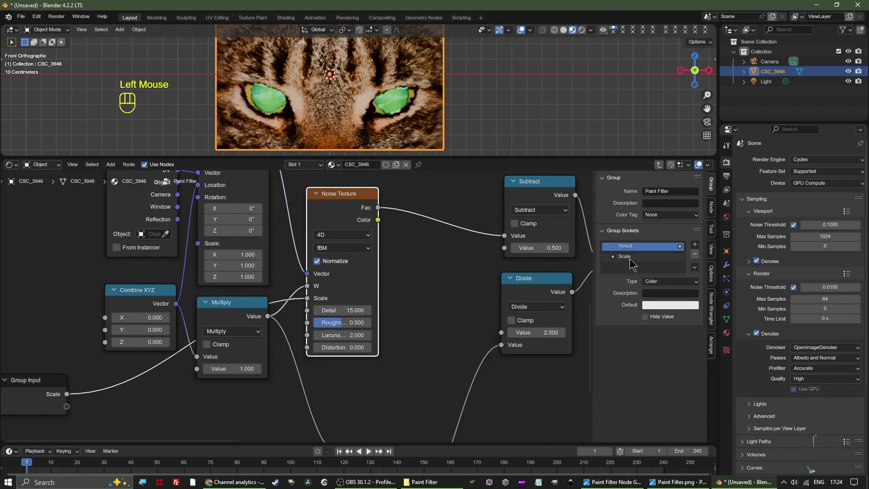
{"action": "double_click", "coordinate": [632, 261]}
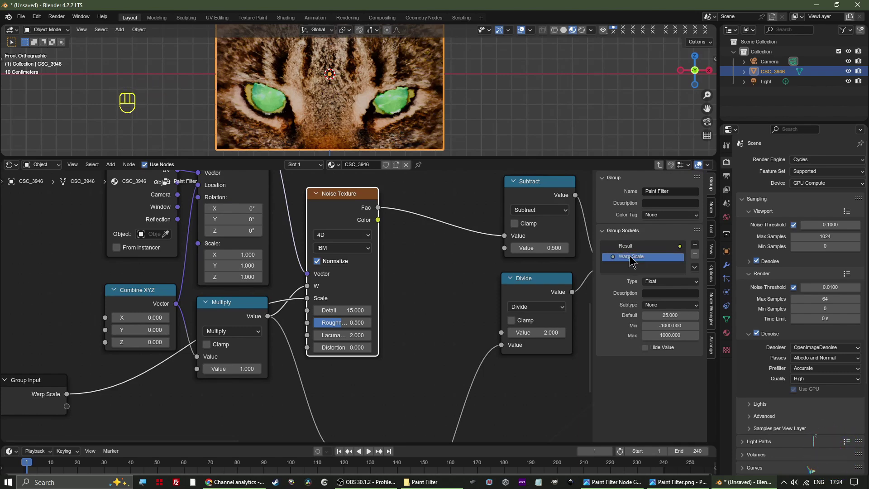
{"action": "right_click", "coordinate": [197, 410]}
{"action": "scroll", "scroll_direction": "down", "scroll_amount": 3}
{"action": "left_click", "coordinate": [304, 366]}
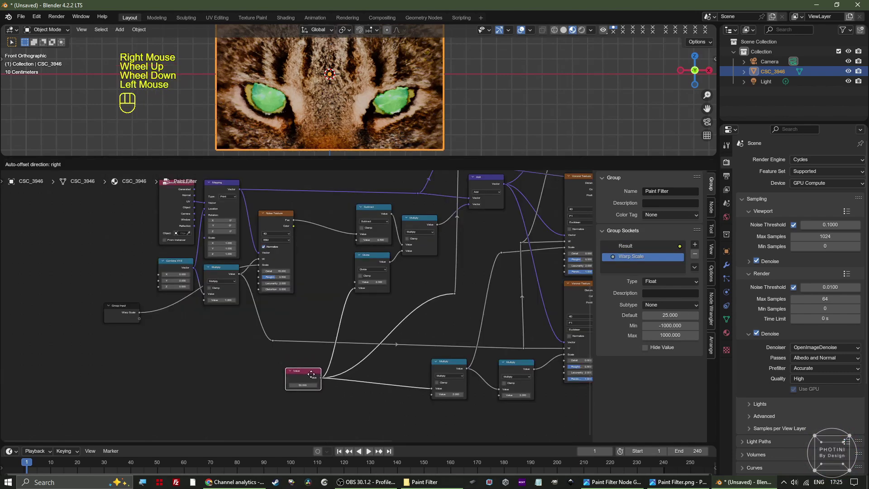
- Expose the pattern scale value as a group input named Pattern Scale, default 50
{"action": "right_click", "coordinate": [204, 361]}
{"action": "left_click", "coordinate": [204, 361]}
{"action": "middle_click", "coordinate": [304, 385]}
{"action": "scroll", "scroll_direction": "up", "scroll_amount": 3}
{"action": "left_click", "coordinate": [287, 344]}
{"action": "right_click", "coordinate": [286, 345]}
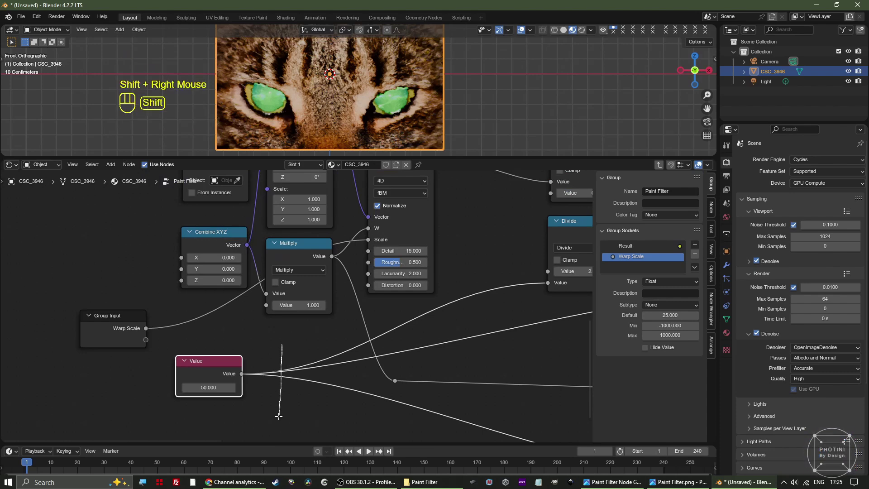
{"action": "left_click", "coordinate": [231, 358]}
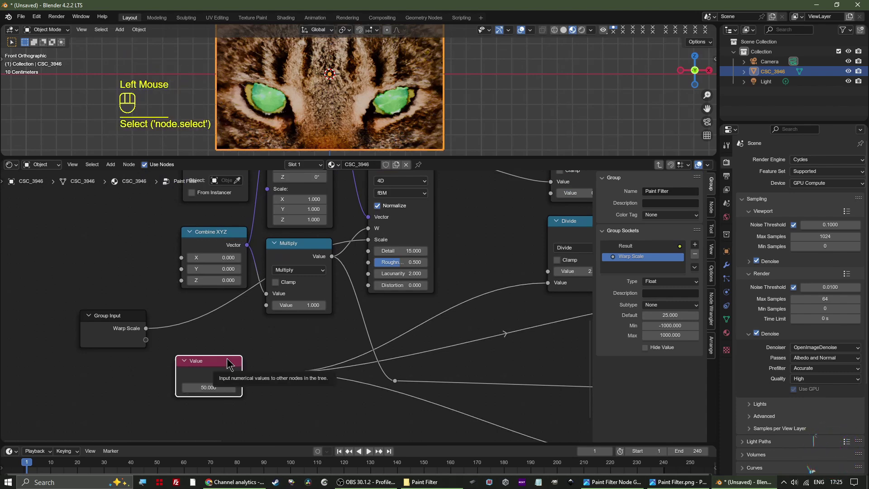
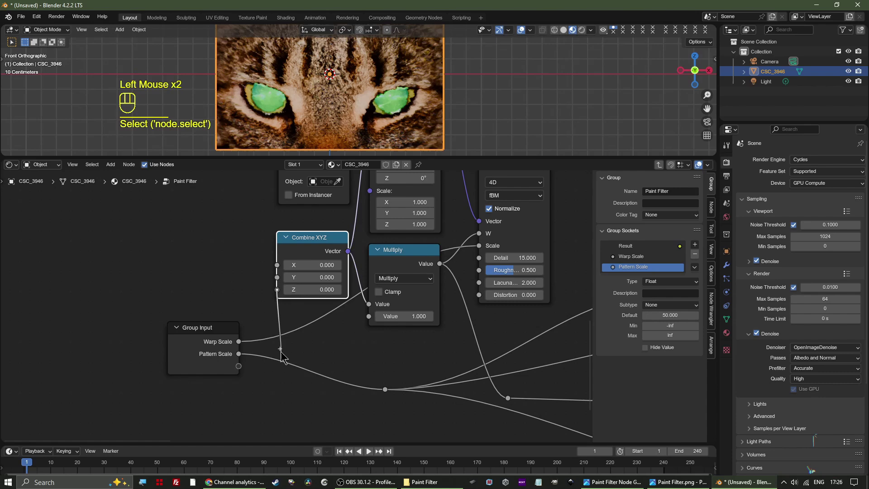
- Expose another value as a group input and name it Animate W + Z
{"action": "left_click_drag", "start_coordinate": [216, 347], "coordinate": [213, 371]}
{"action": "left_click", "coordinate": [637, 274]}
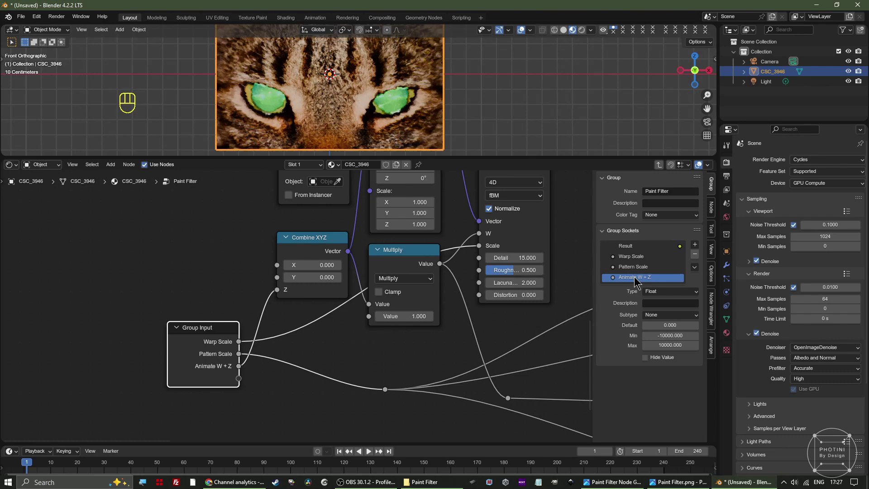
- Connect the Noise Texture Distortion socket to the Group Input
{"action": "middle_click", "coordinate": [450, 279]}
{"action": "scroll", "scroll_direction": "down", "scroll_amount": 3}
{"action": "scroll", "scroll_direction": "up", "scroll_amount": 3}
{"action": "left_click_drag", "start_coordinate": [426, 320], "coordinate": [395, 326]}
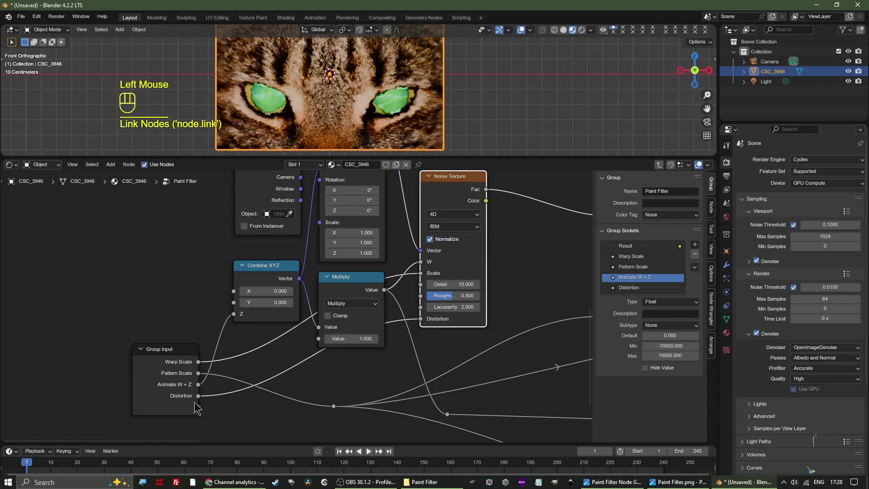
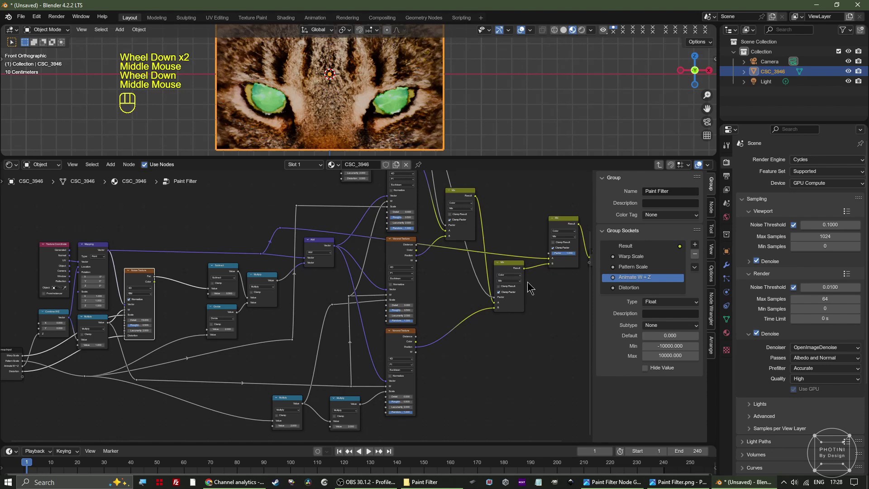
- Connect the mix factor socket to the Group Input as a new Factor input
{"action": "left_click_drag", "start_coordinate": [552, 254], "coordinate": [533, 262]}
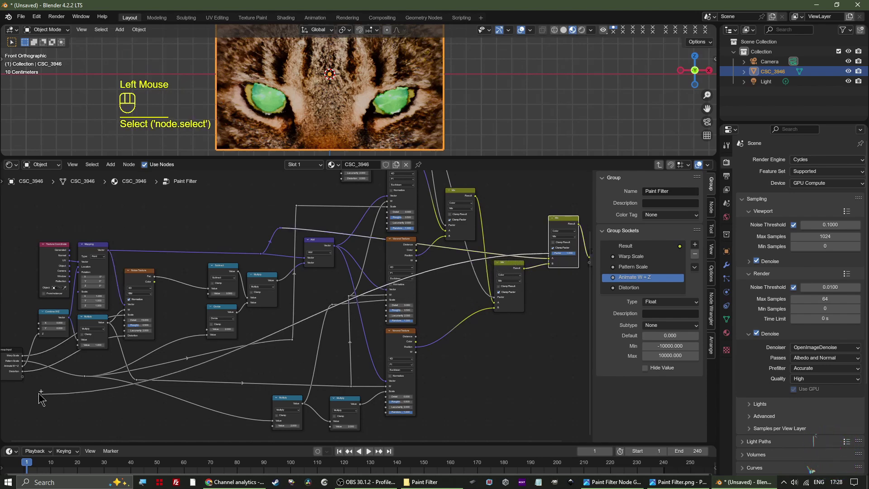
{"action": "middle_click", "coordinate": [698, 294]}
{"action": "left_click", "coordinate": [698, 294]}
- Rename the Factor input to Mix Factor with Factor subtype, range 0 to 1
{"action": "scroll", "scroll_direction": "up", "scroll_amount": 3}
{"action": "double_click", "coordinate": [638, 301]}
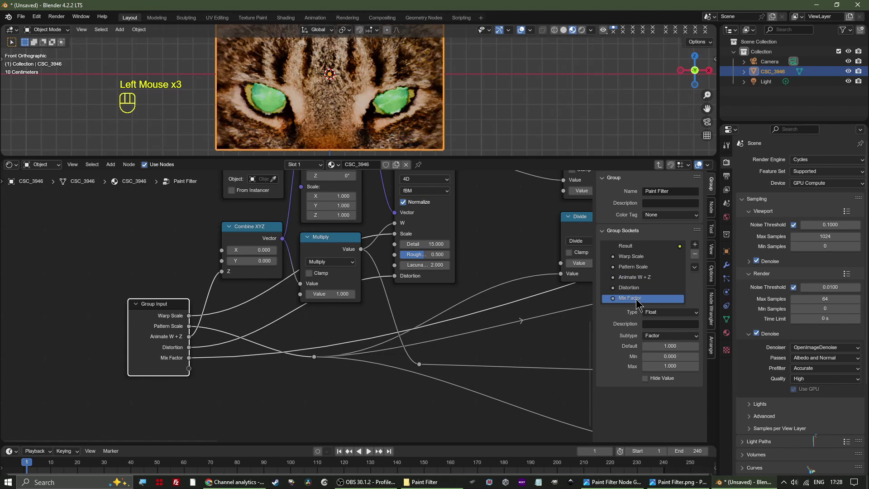
{"action": "middle_click", "coordinate": [343, 406]}
{"action": "scroll", "scroll_direction": "down", "scroll_amount": 3}
{"action": "middle_click", "coordinate": [281, 396]}
{"action": "scroll", "scroll_direction": "up", "scroll_amount": 3}
{"action": "scroll", "scroll_direction": "up", "scroll_amount": 3}
- Expose the Multiply node's value as a new group input and begin renaming it
{"action": "middle_click", "coordinate": [329, 321]}
{"action": "scroll", "scroll_direction": "down", "scroll_amount": 3}
{"action": "left_click", "coordinate": [312, 289]}
{"action": "left_click", "coordinate": [275, 342]}
{"action": "left_click", "coordinate": [260, 345]}
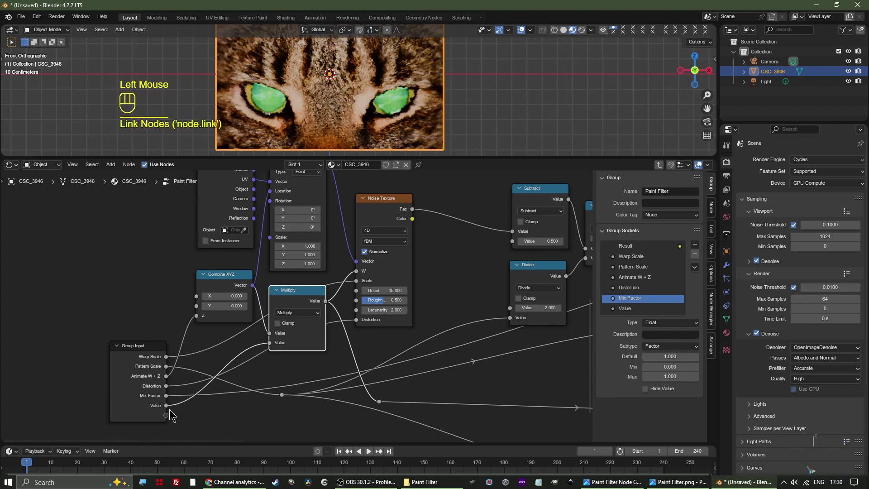
{"action": "left_click", "coordinate": [636, 304]}
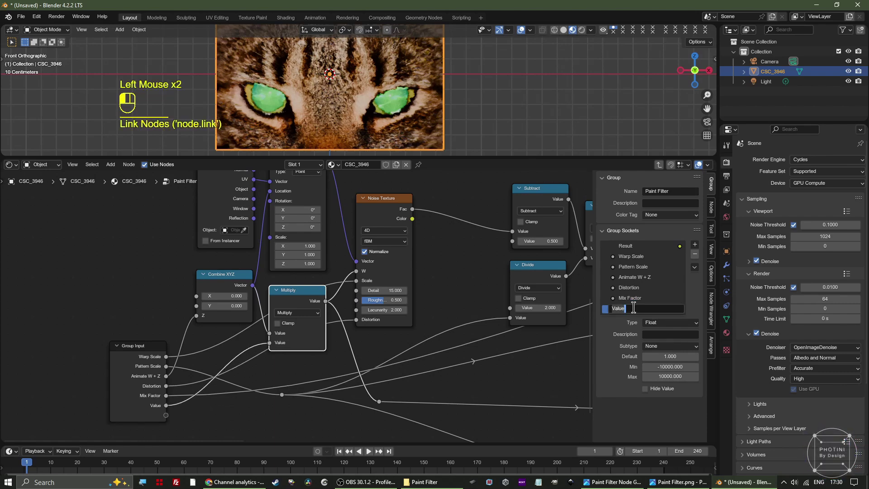
{"action": "left_click", "coordinate": [637, 304]}
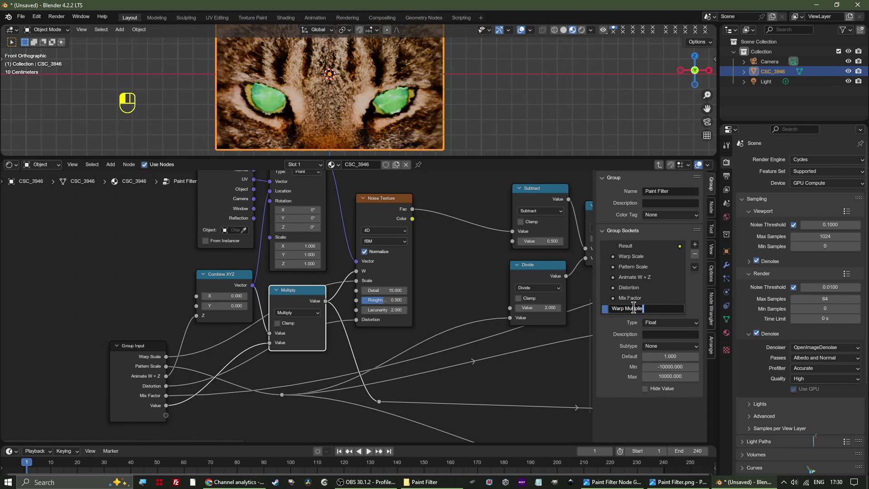
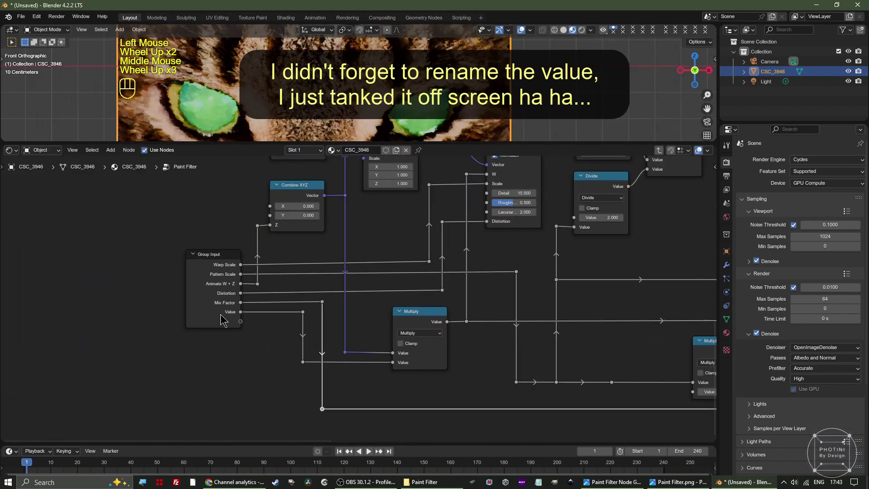
- Rename the Value input to Warp Multiplier (default 1) and exit to the Paint Filter group node
{"action": "left_click", "coordinate": [221, 318]}
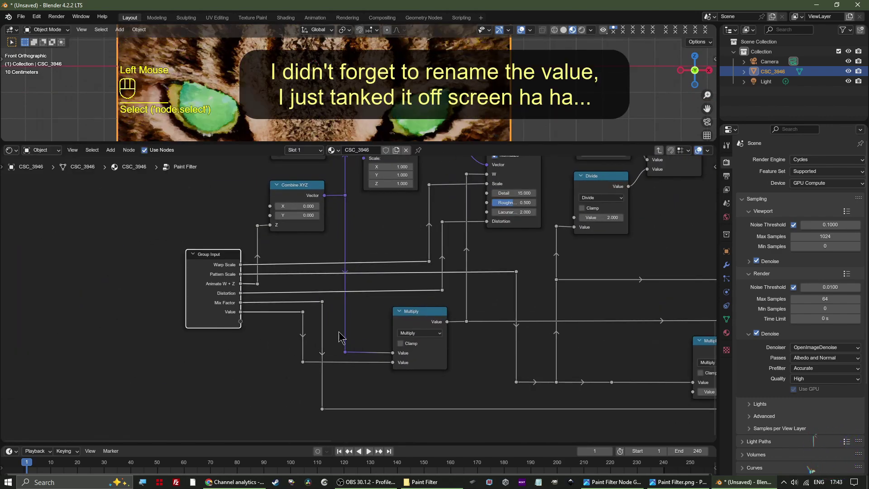
{"action": "middle_click", "coordinate": [456, 332]}
{"action": "key", "text": "n"}
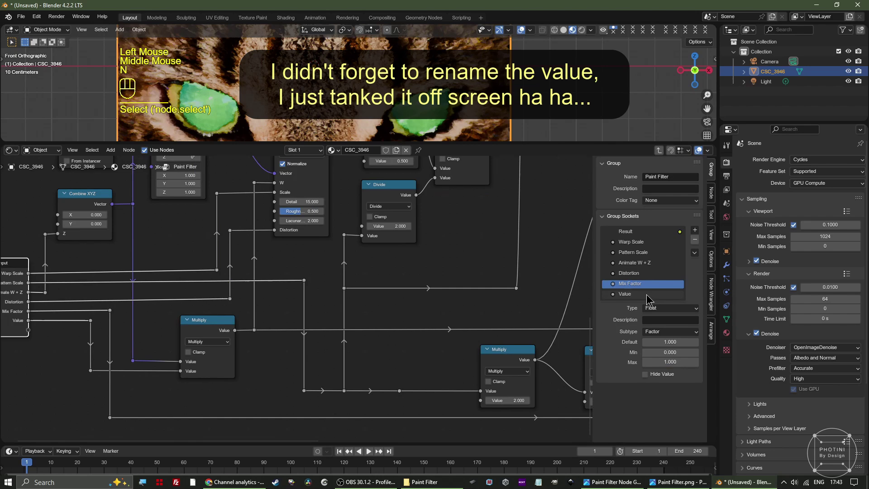
{"action": "left_click", "coordinate": [634, 295]}
{"action": "double_click", "coordinate": [634, 295]}
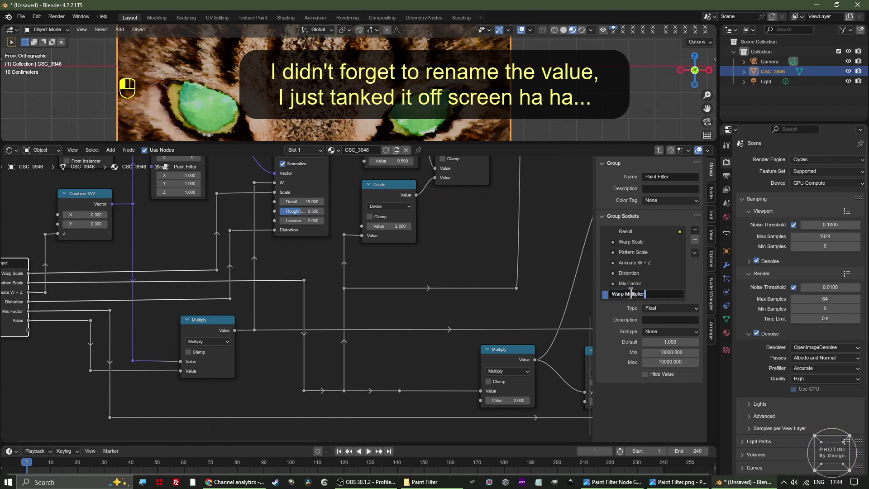
{"action": "key", "text": "Tab"}
{"action": "middle_click", "coordinate": [228, 349]}
{"action": "left_click", "coordinate": [246, 260]}
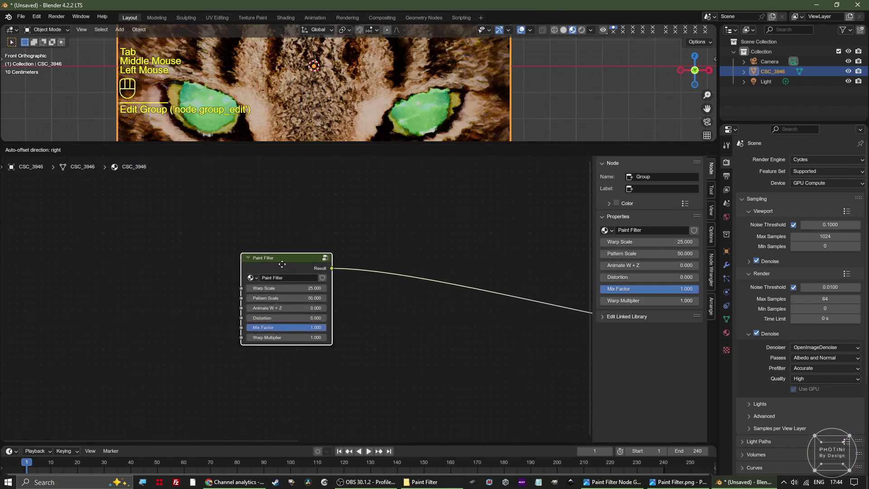
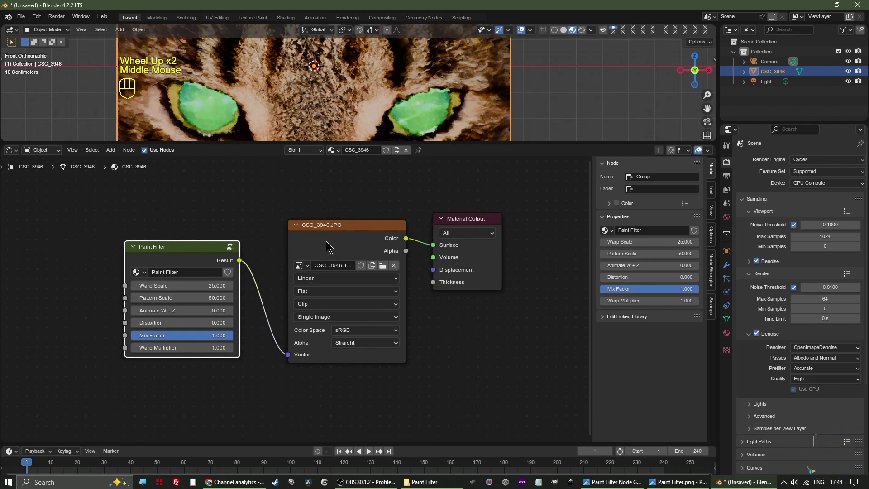
- Drive Animate W + Z with a frame-based expression so it changes automatically each frame
{"action": "scroll", "scroll_direction": "up", "scroll_amount": 3}
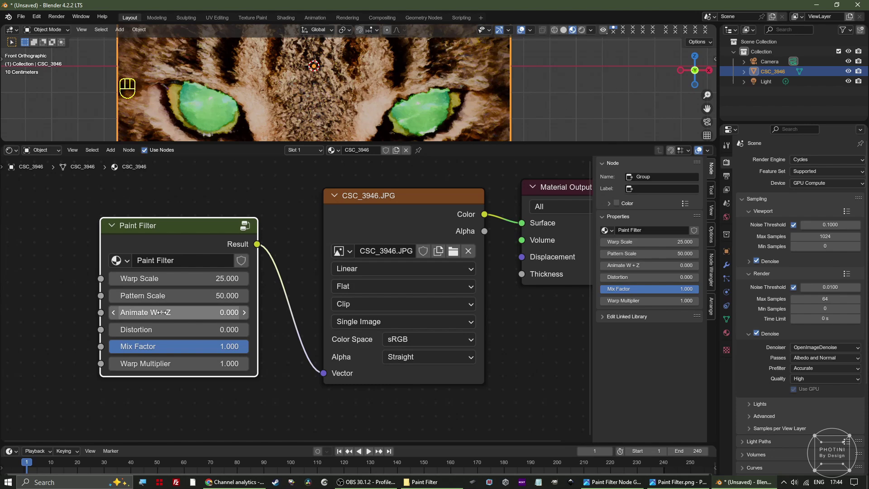
{"action": "left_click", "coordinate": [165, 310]}
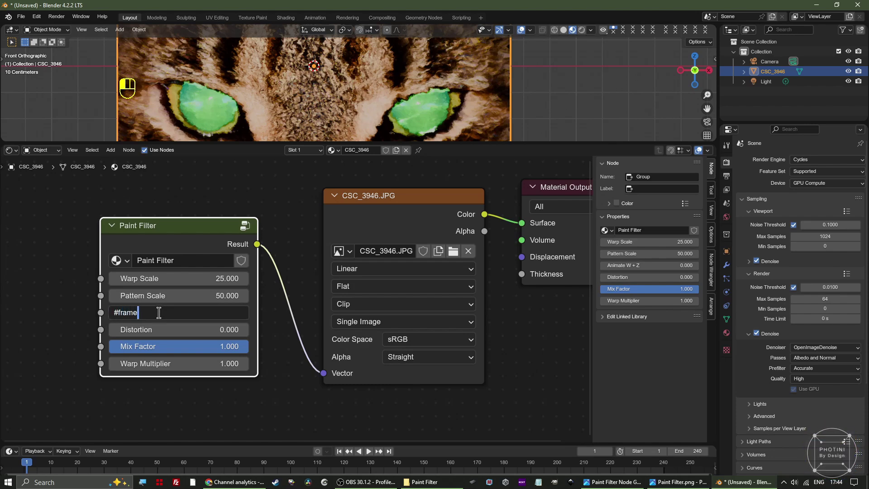
{"action": "key", "text": "KP_0"}
{"action": "key", "text": "KP_0"}
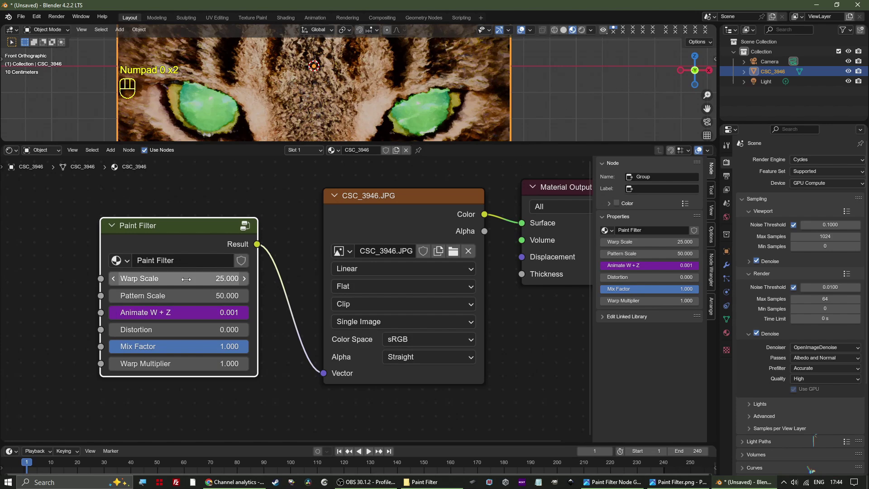
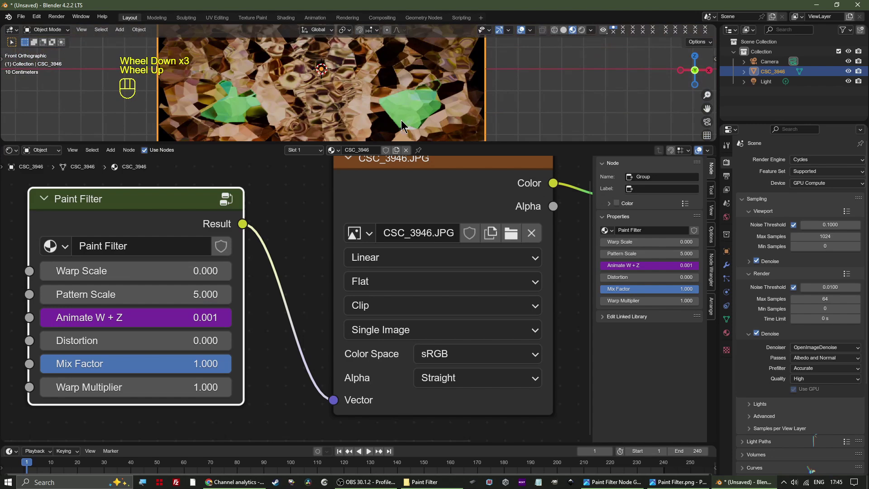
- Play the animation, try Warp Multiplier 10, then return it to 1
{"action": "key", "text": "space"}
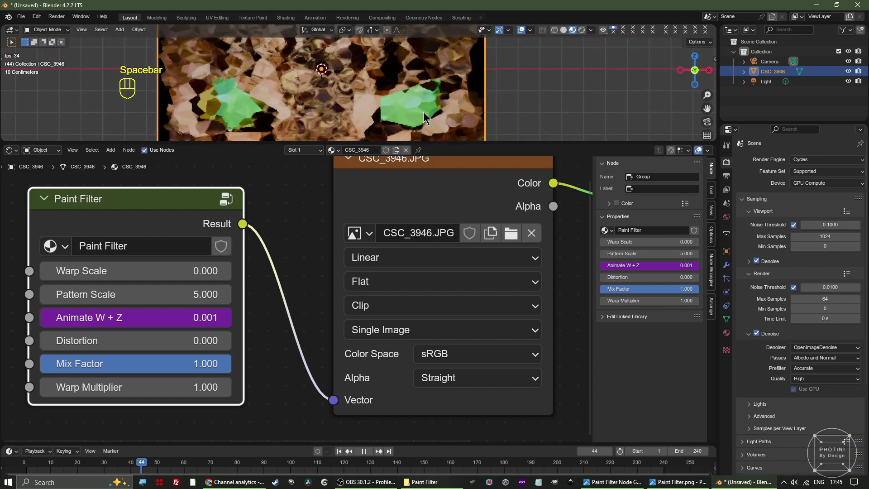
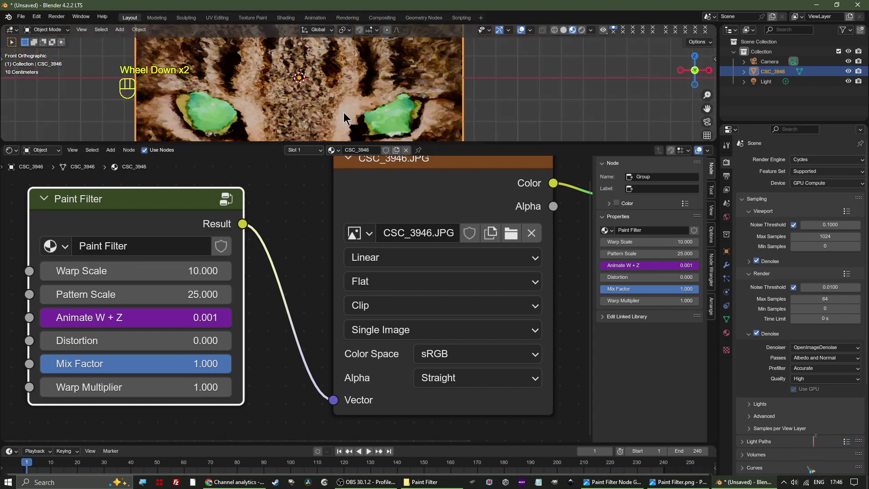
{"action": "key", "text": "space"}
{"action": "scroll", "scroll_direction": "up", "scroll_amount": 3}
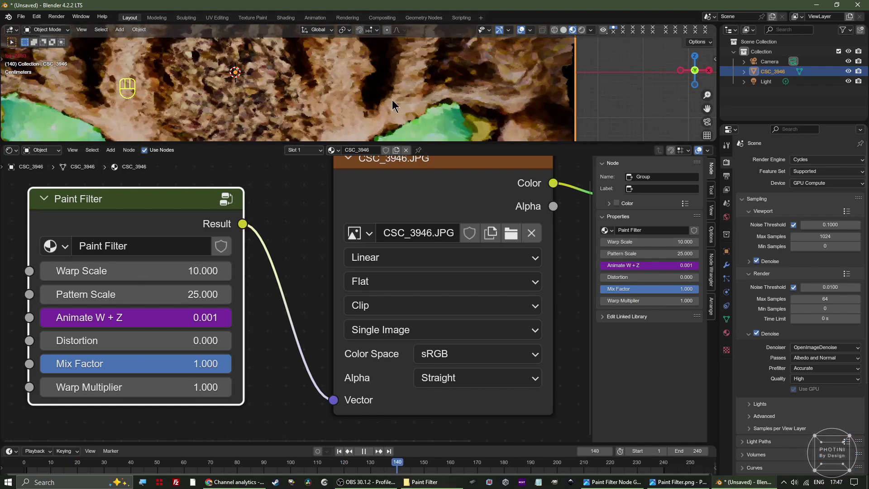
{"action": "left_click", "coordinate": [165, 445]}
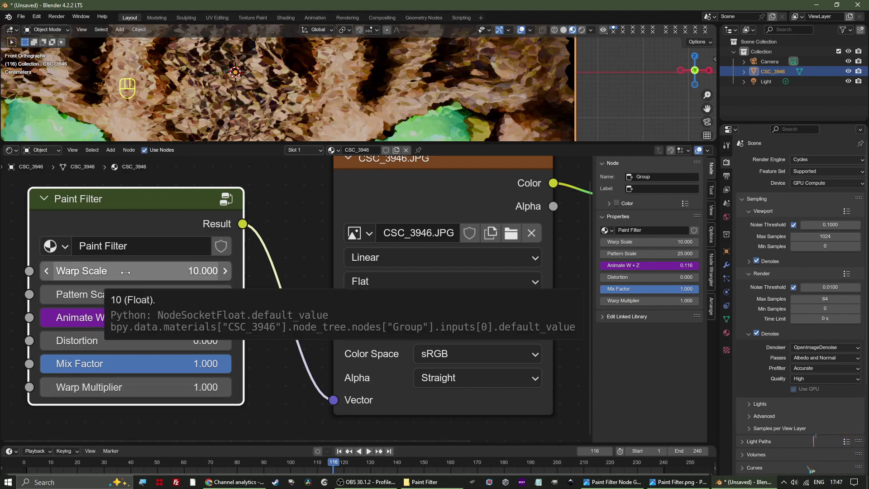
{"action": "key", "text": "space"}
{"action": "left_click", "coordinate": [161, 383]}
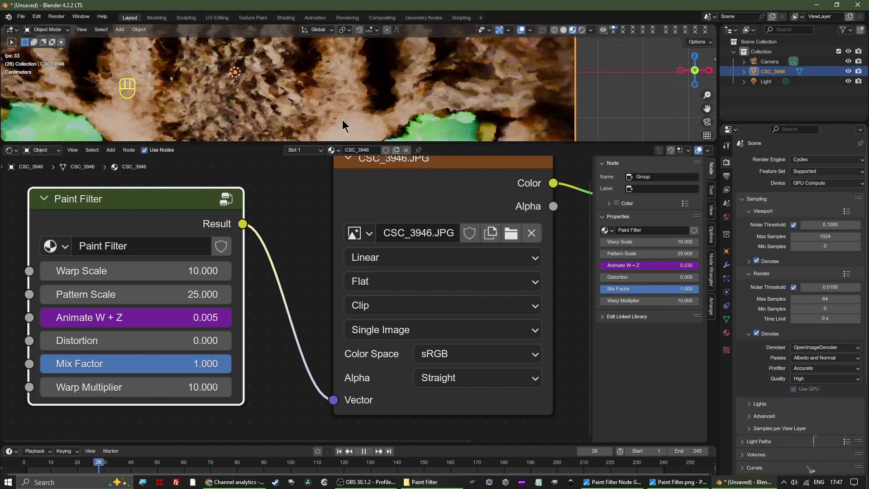
{"action": "scroll", "scroll_direction": "down", "scroll_amount": 3}
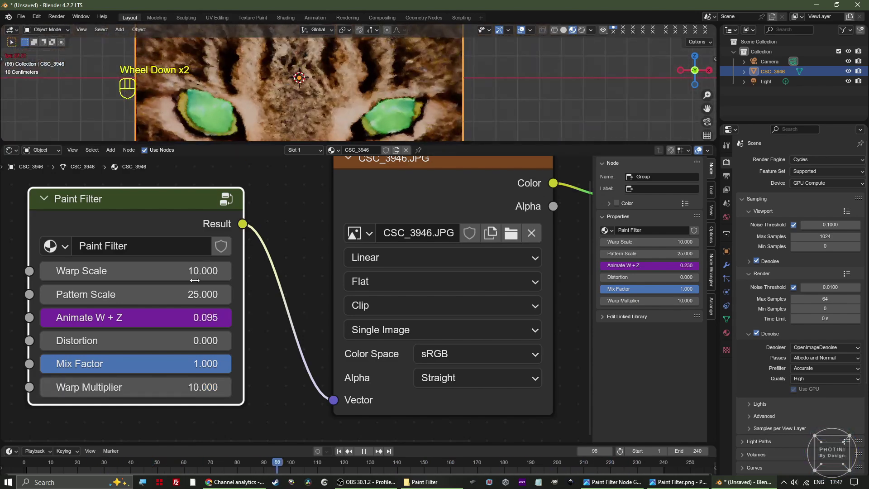
{"action": "left_click", "coordinate": [170, 388]}
{"action": "left_click", "coordinate": [170, 386]}
- Set Warp Scale to 15 and raise Distortion to 1 on the cat's eye effect
{"action": "left_click", "coordinate": [197, 383]}
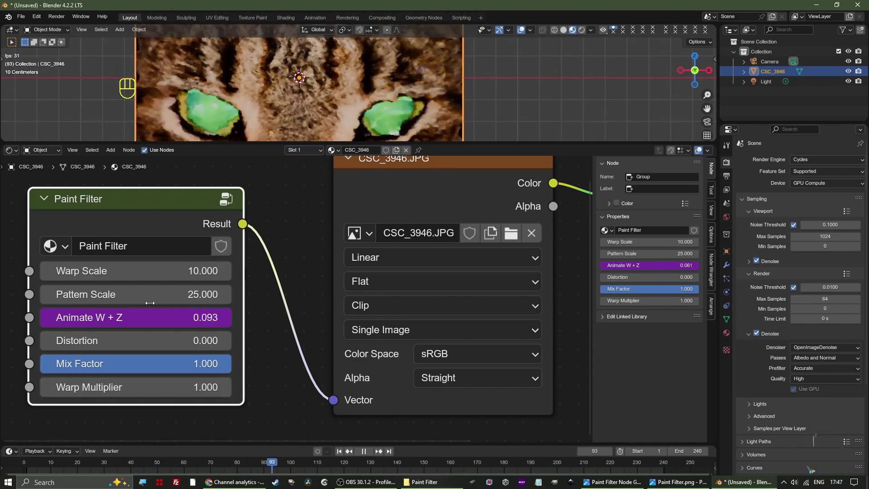
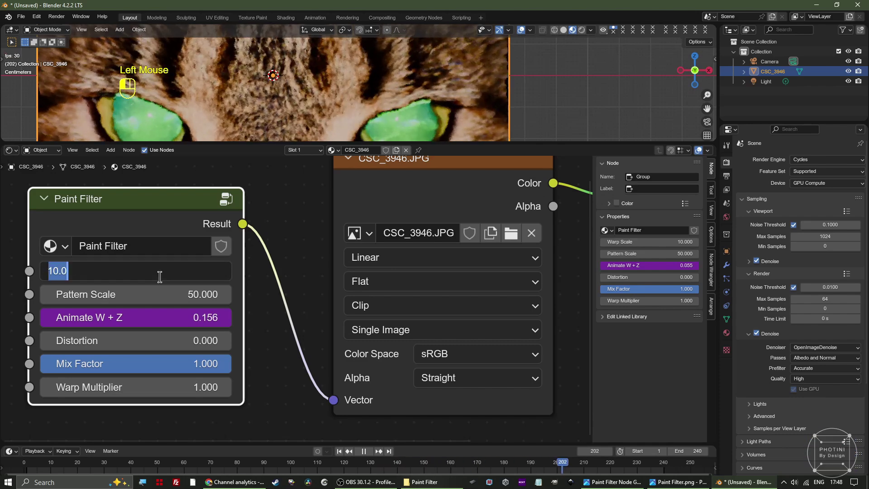
{"action": "left_click", "coordinate": [163, 275]}
{"action": "left_click", "coordinate": [188, 264]}
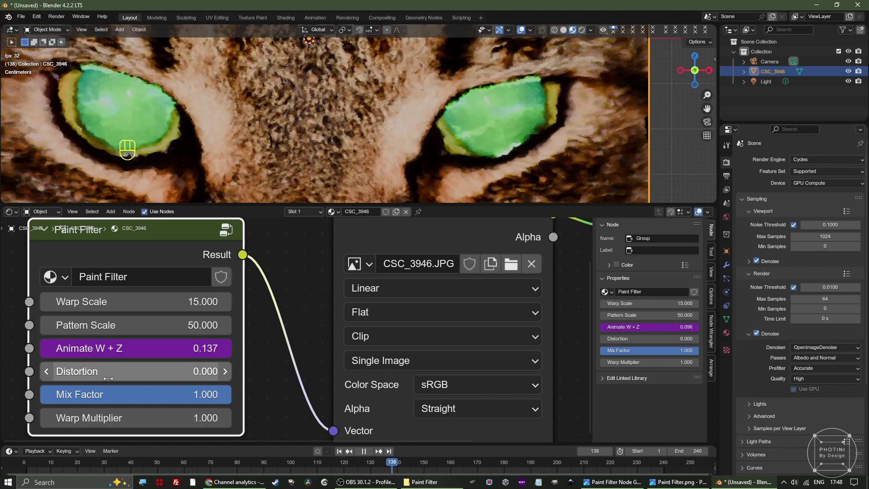
{"action": "left_click", "coordinate": [111, 375]}
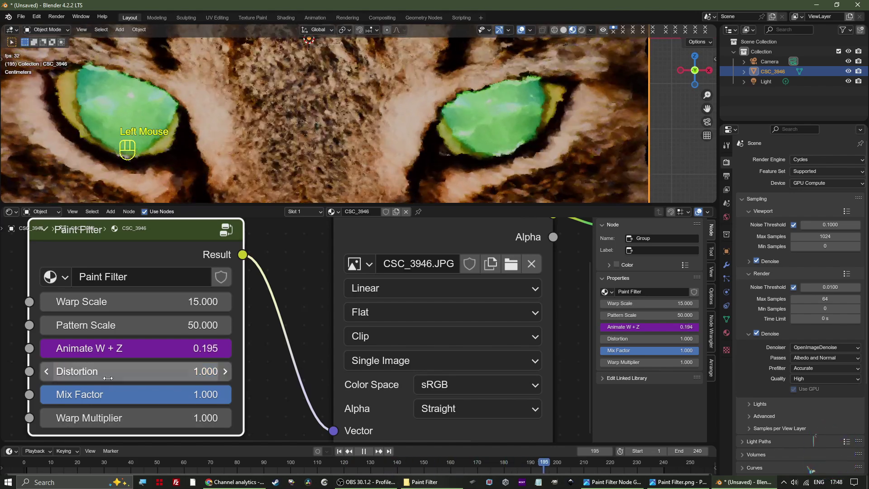
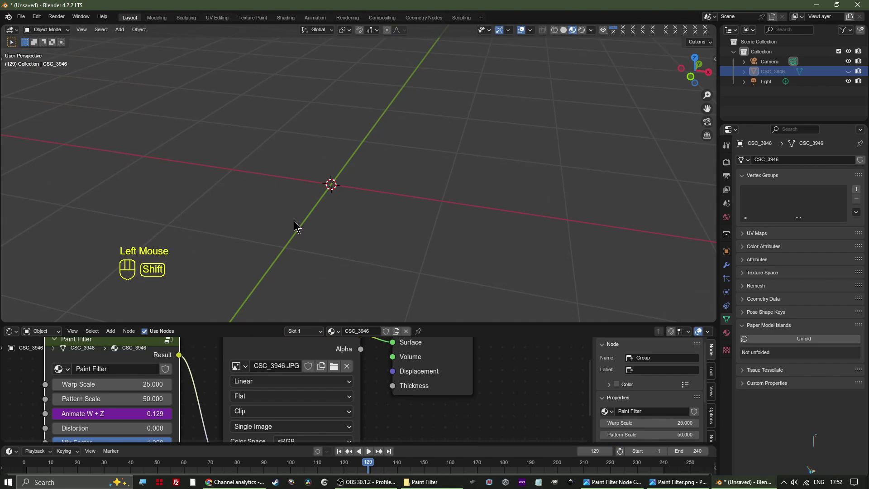
- Add Rainbow Clouds.mp4 as an image mesh plane and enable Cyclic on its movie texture
{"action": "key", "text": "shift+a"}
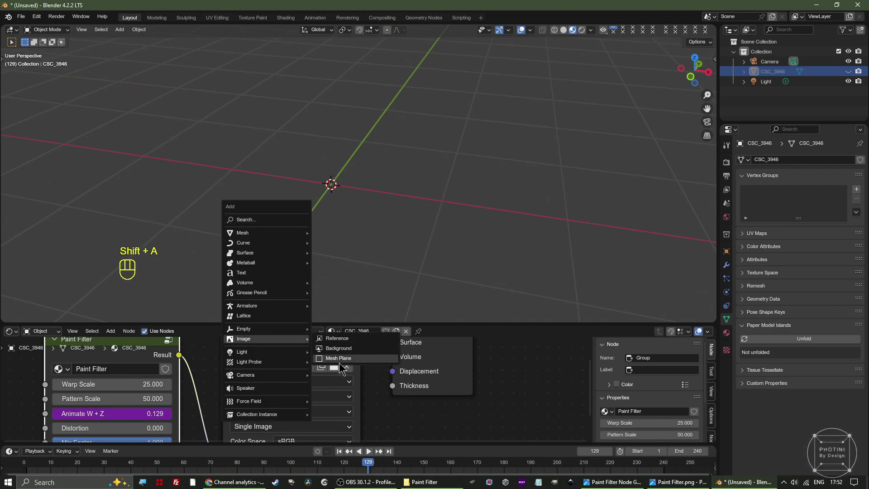
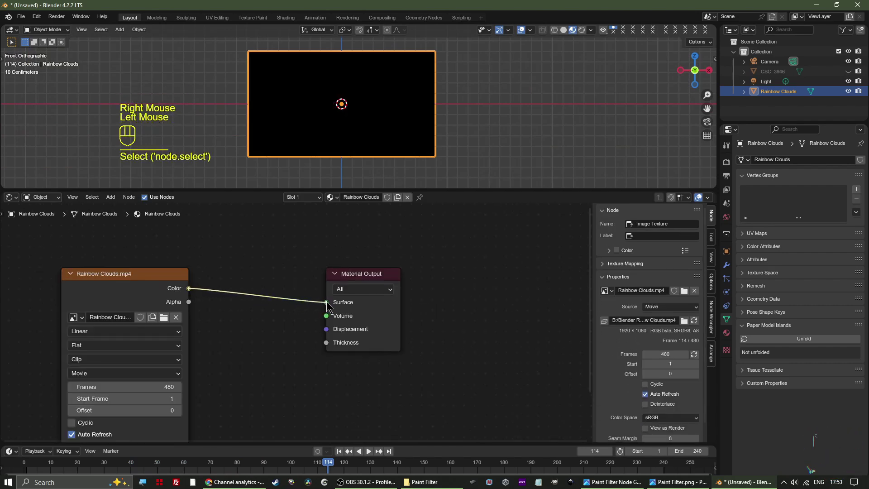
{"action": "middle_click", "coordinate": [236, 363]}
{"action": "left_click", "coordinate": [186, 363]}
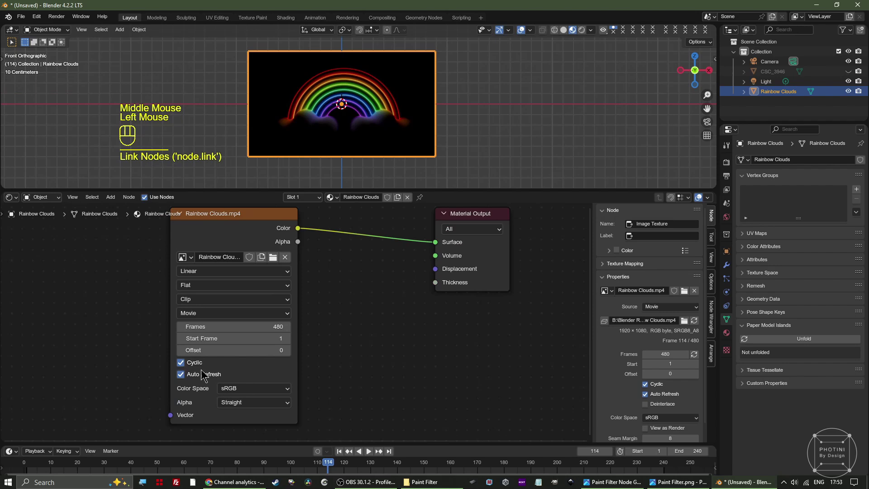
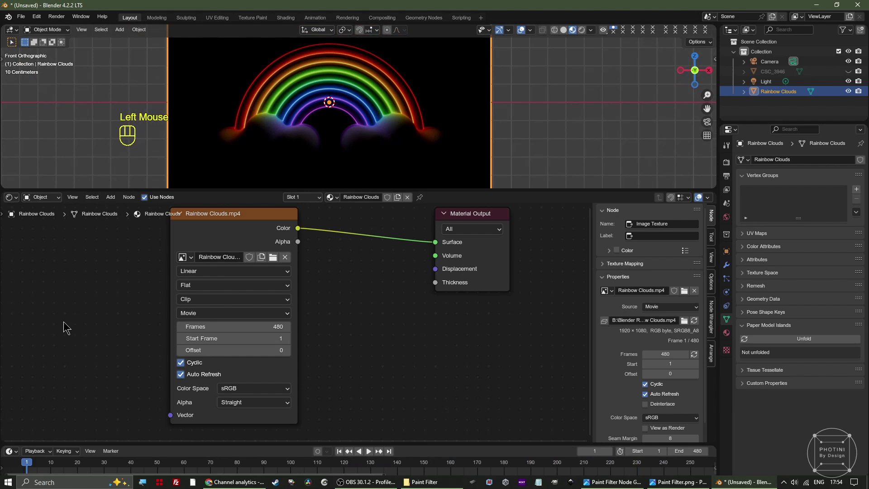
- Insert the Paint Filter group node into the Rainbow Clouds material
{"action": "key", "text": "shift+a"}
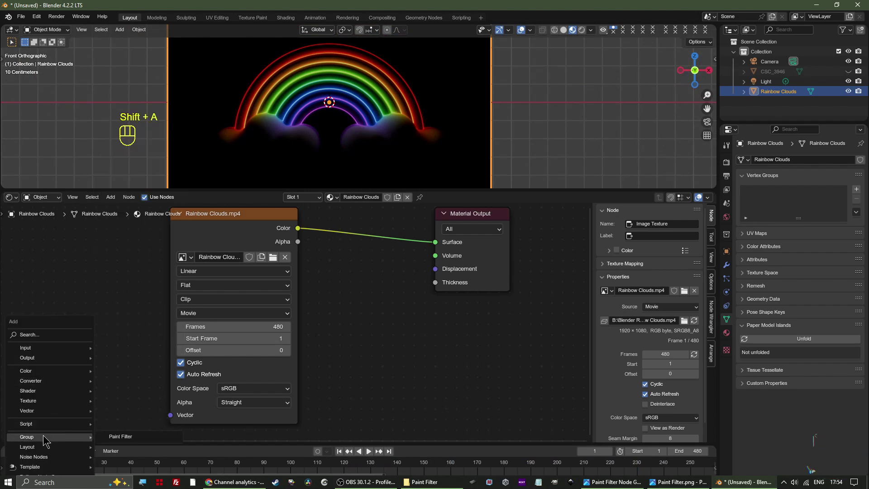
{"action": "left_click", "coordinate": [117, 307]}
{"action": "left_click", "coordinate": [96, 309]}
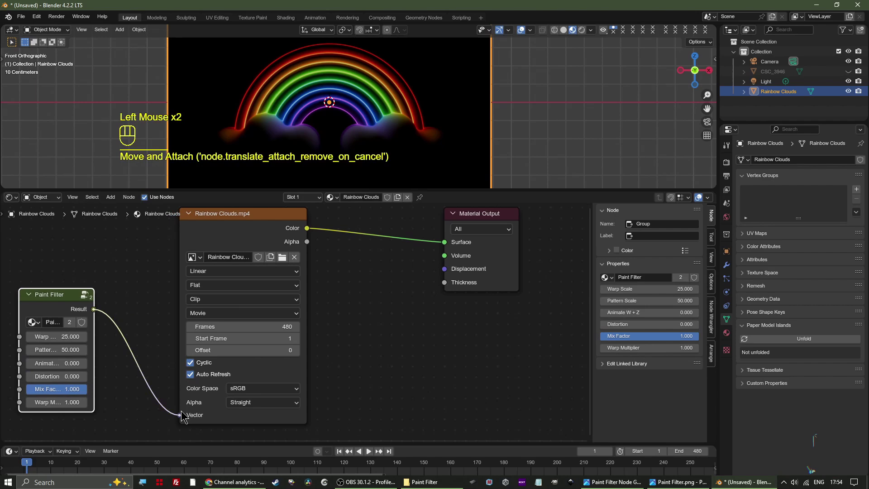
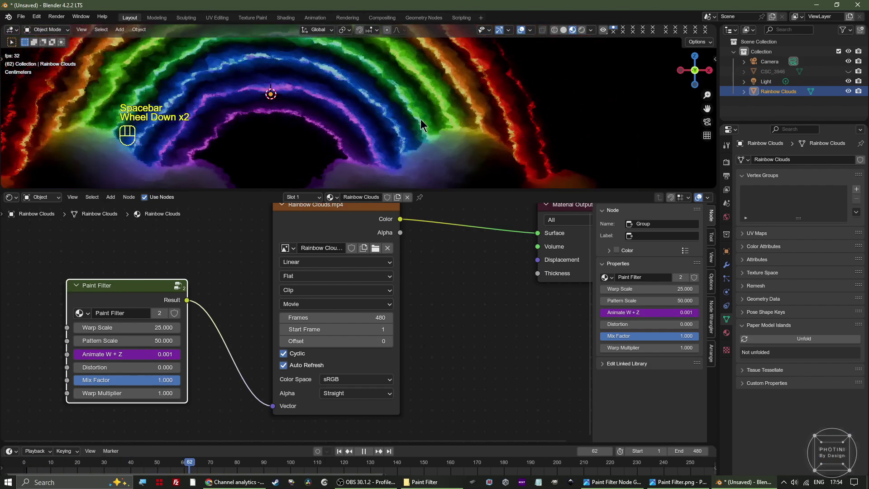
- Set Warp Scale 10, Pattern Scale 25 and Warp Multiplier 4, then preview playback
{"action": "left_click", "coordinate": [154, 325]}
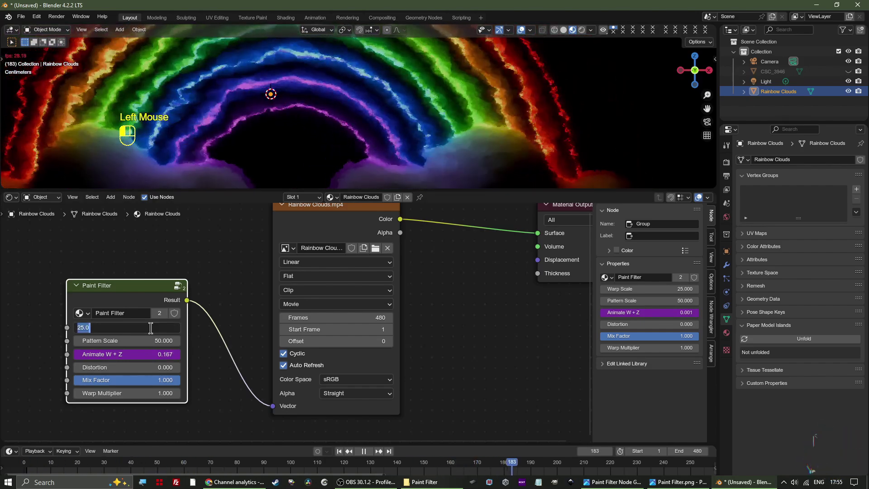
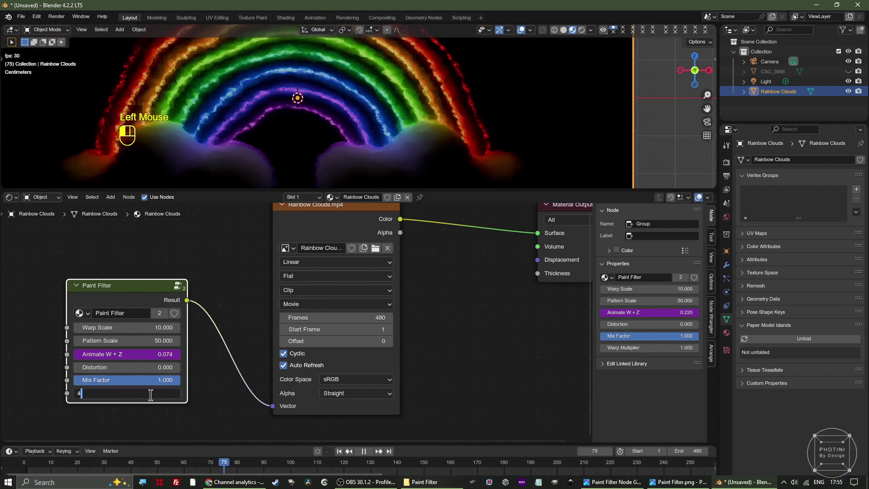
{"action": "left_click_drag", "start_coordinate": [410, 167], "coordinate": [414, 151]}
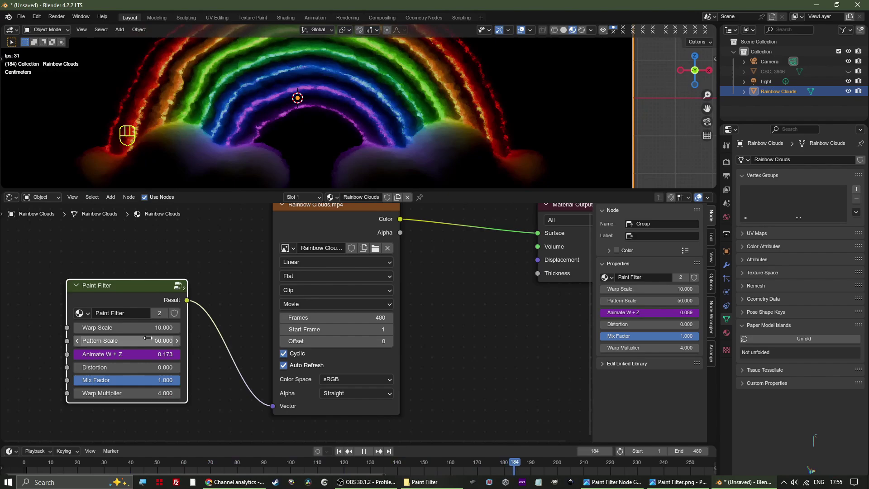